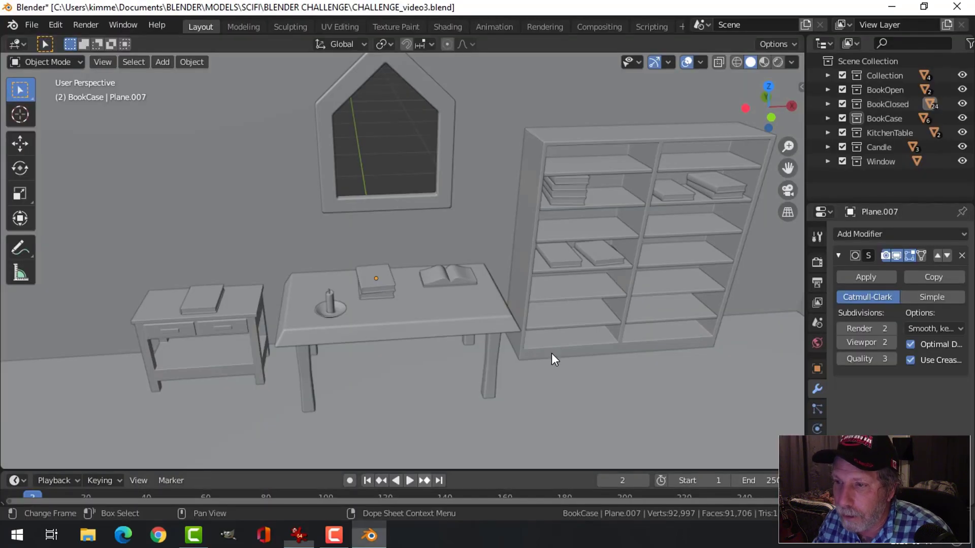
Step: Orbit around the room and select the pointed window frame
scroll(down, 3)
middle_click(495, 325)
scroll(up, 3)
middle_click(494, 312)
middle_click(531, 317)
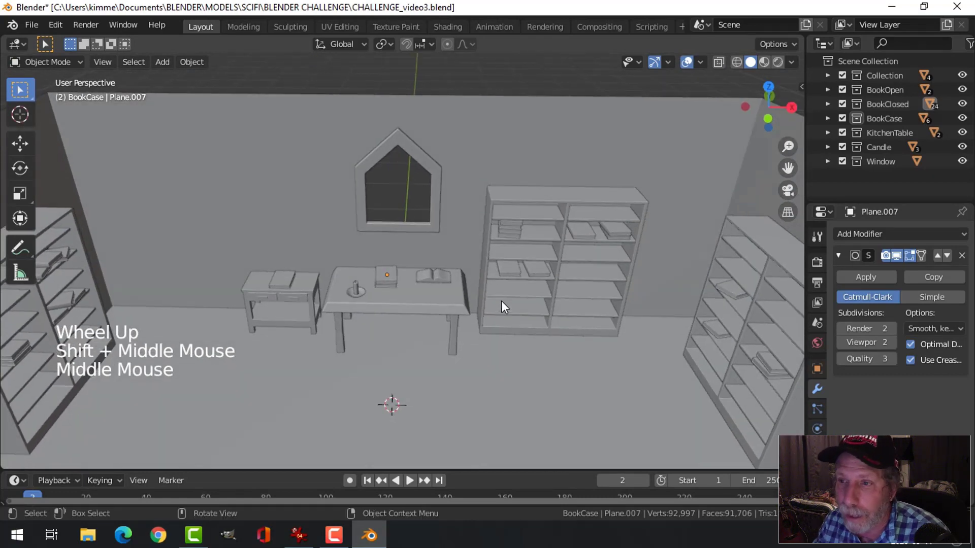
click(429, 166)
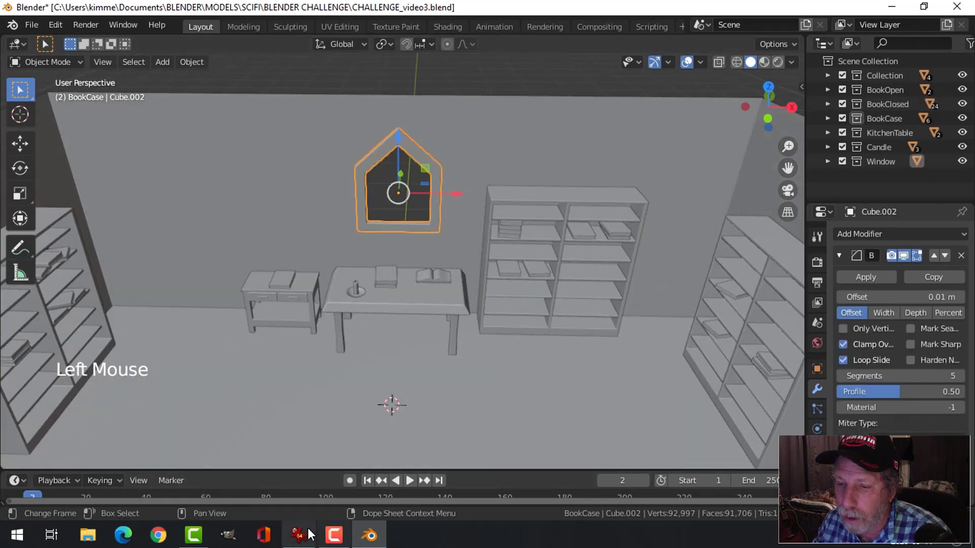
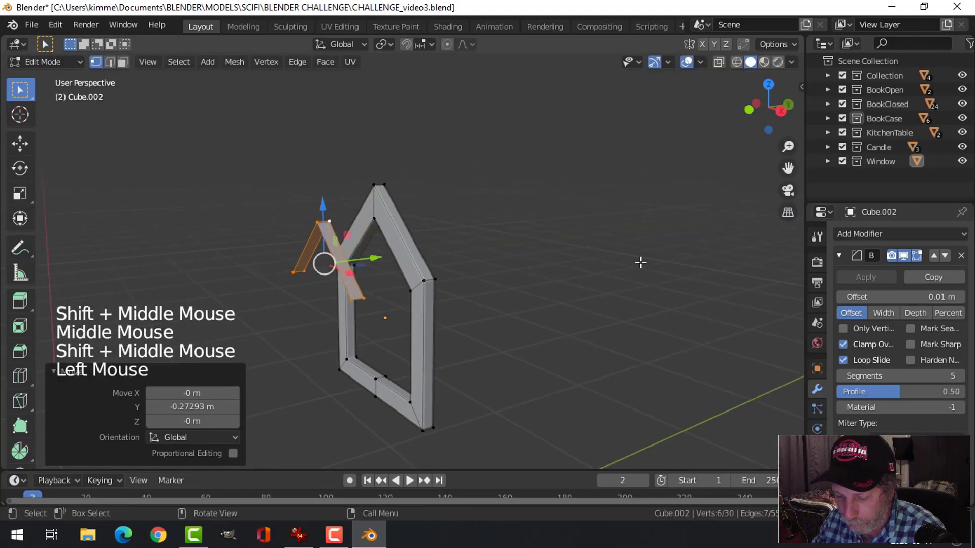
Step: Leave mesh editing and add a triangle mesh inside the window frame's peak
key(p)
key(Tab)
click(338, 258)
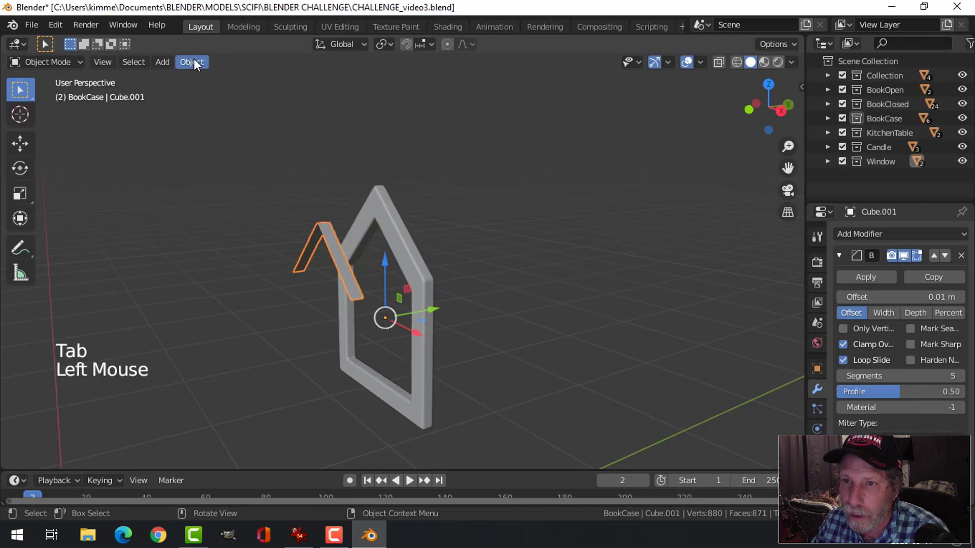
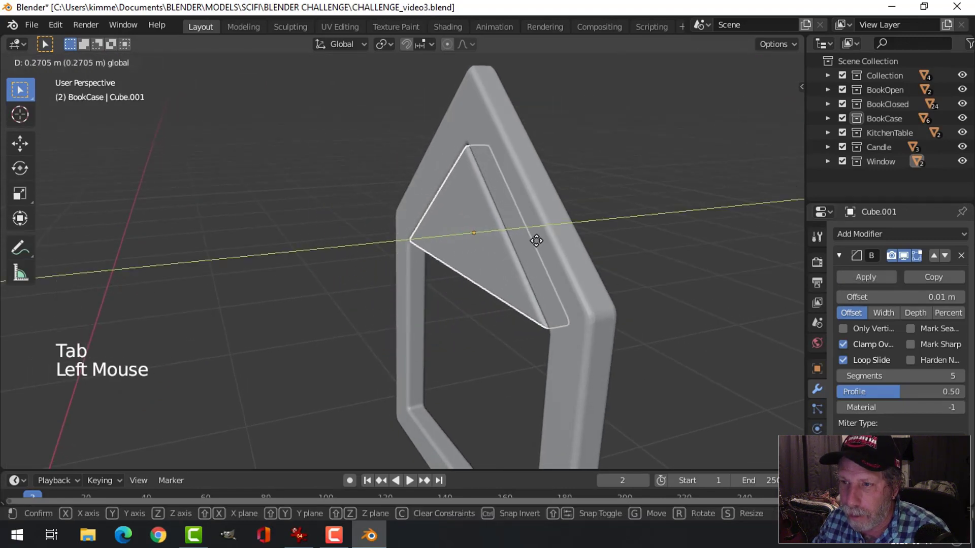
middle_click(501, 272)
key(alt+a)
Step: Orbit around the window frame to check the triangle's placement
middle_click(528, 265)
middle_click(467, 262)
middle_click(471, 256)
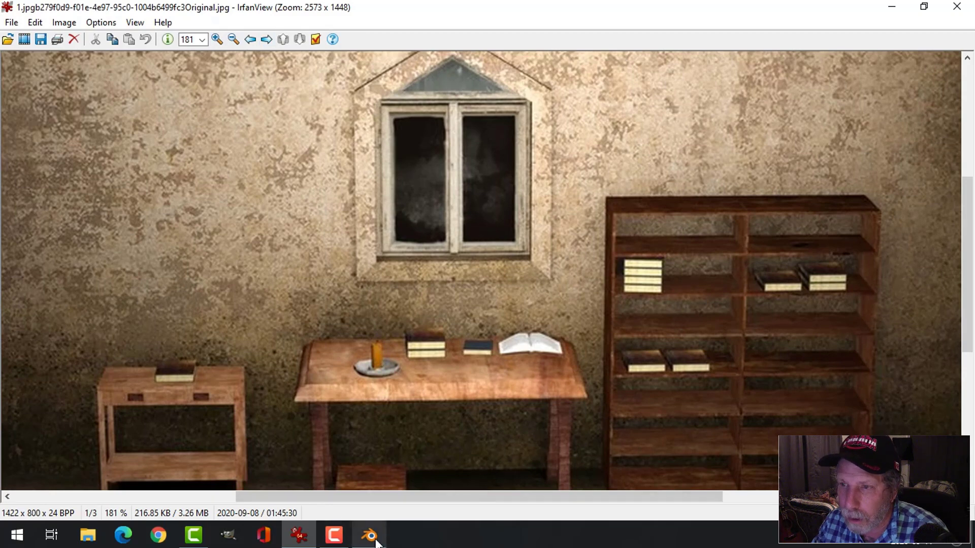
Step: Inset the triangular face, remove its inner face and slide an edge to form a bar
click(436, 186)
key(Tab)
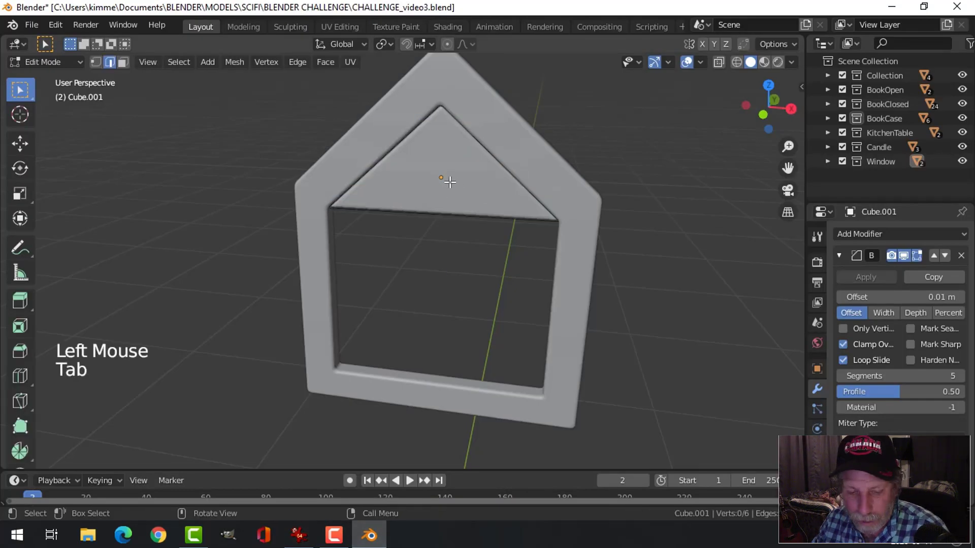
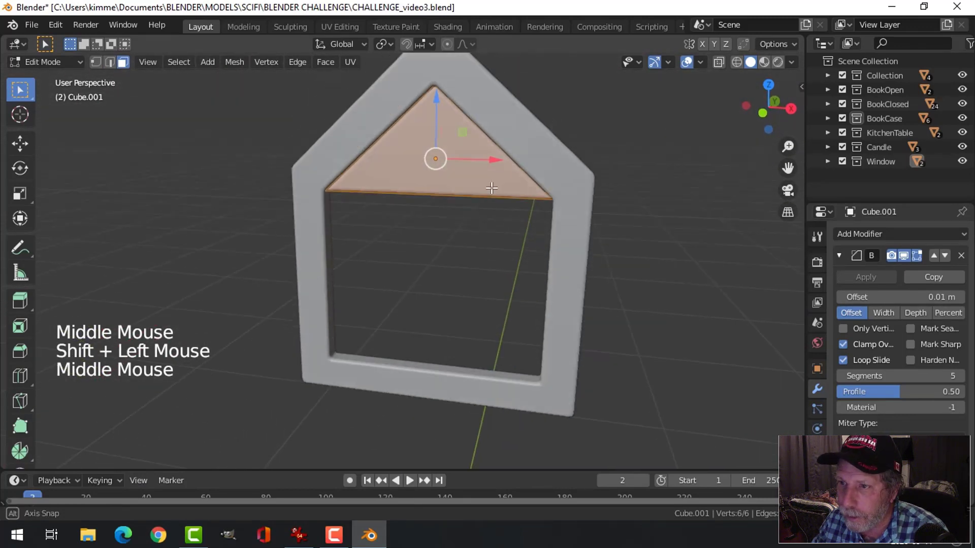
key(i)
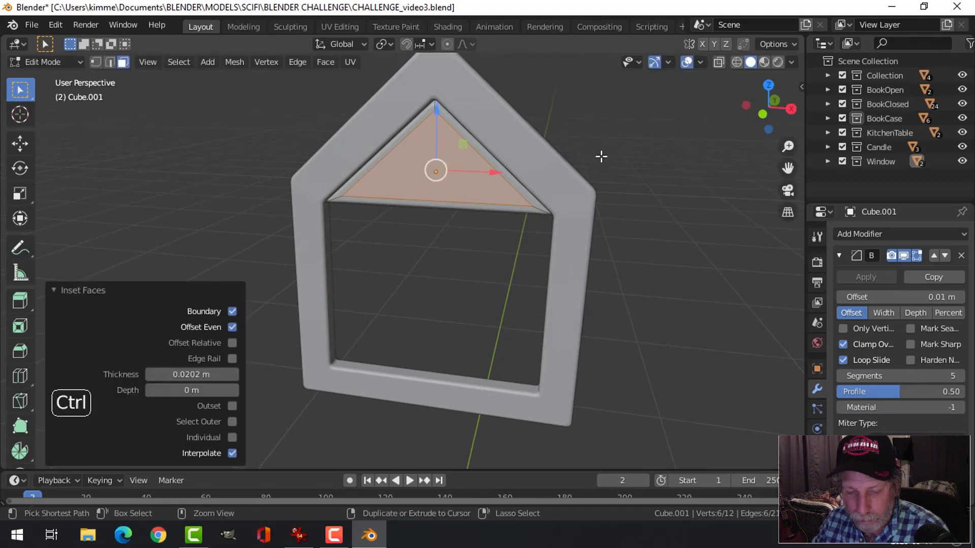
key(ctrl+e)
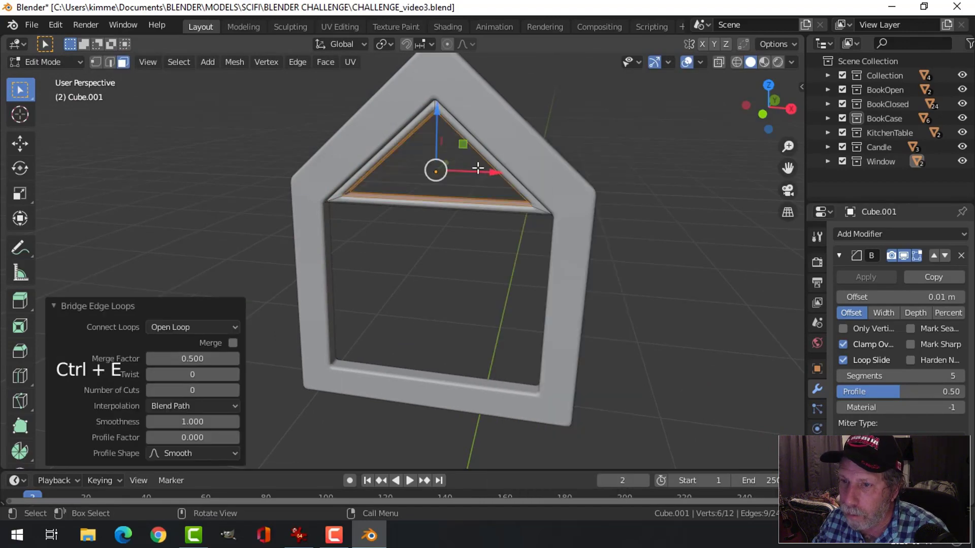
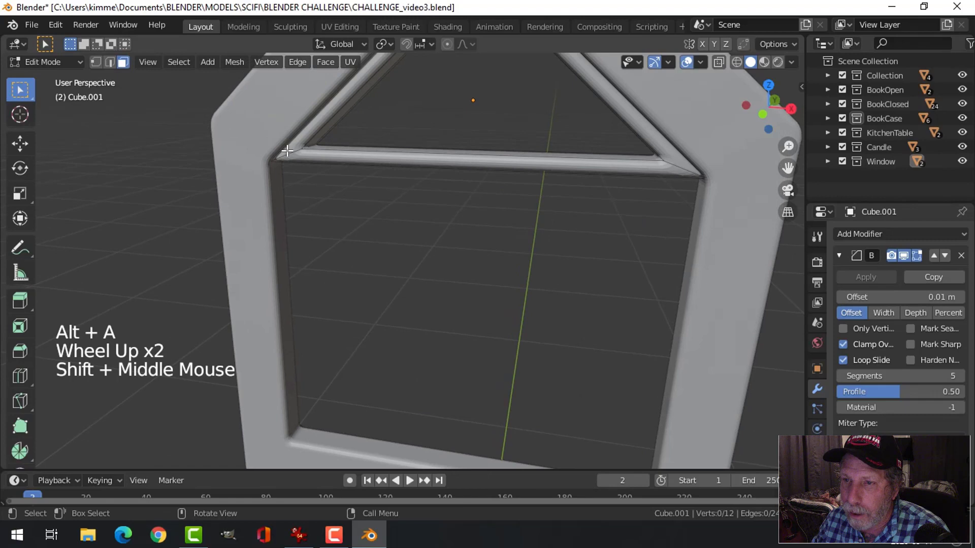
key(ctrl+r)
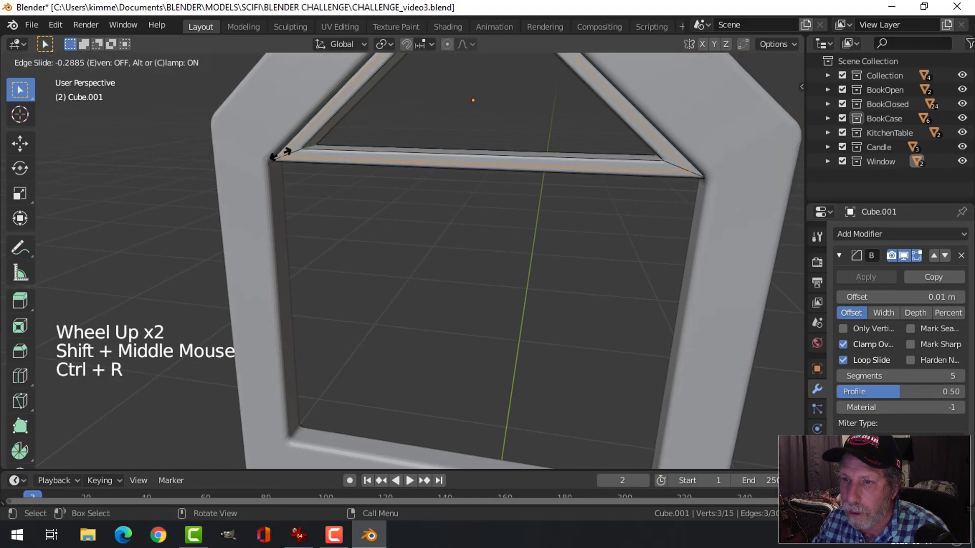
key(Tab)
scroll(down, 3)
key(alt+a)
middle_click(481, 203)
Step: From the front view, resize the triangular bar to fit the window's peak
click(508, 144)
key(Tab)
key(a)
key(KP_1)
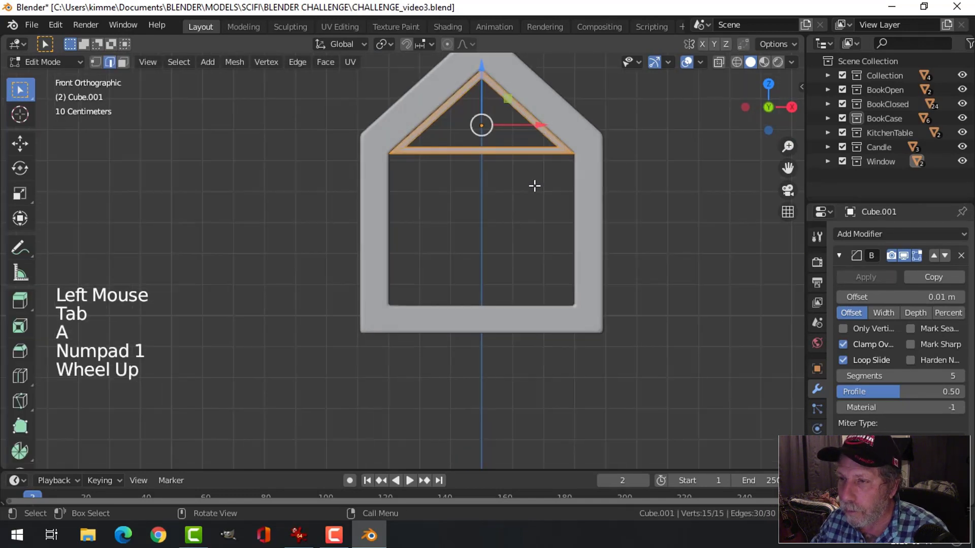
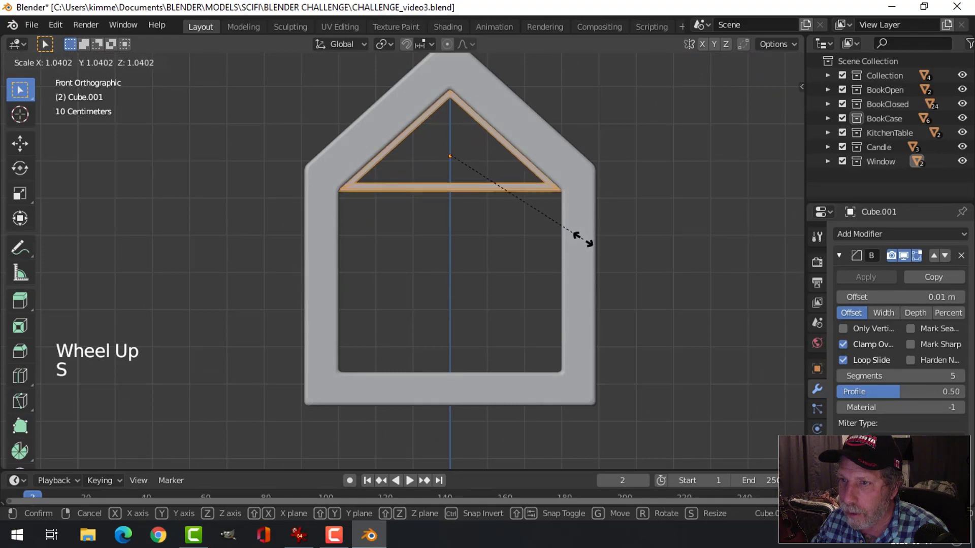
key(alt+a)
key(Tab)
key(alt+a)
scroll(down, 3)
middle_click(516, 230)
middle_click(427, 203)
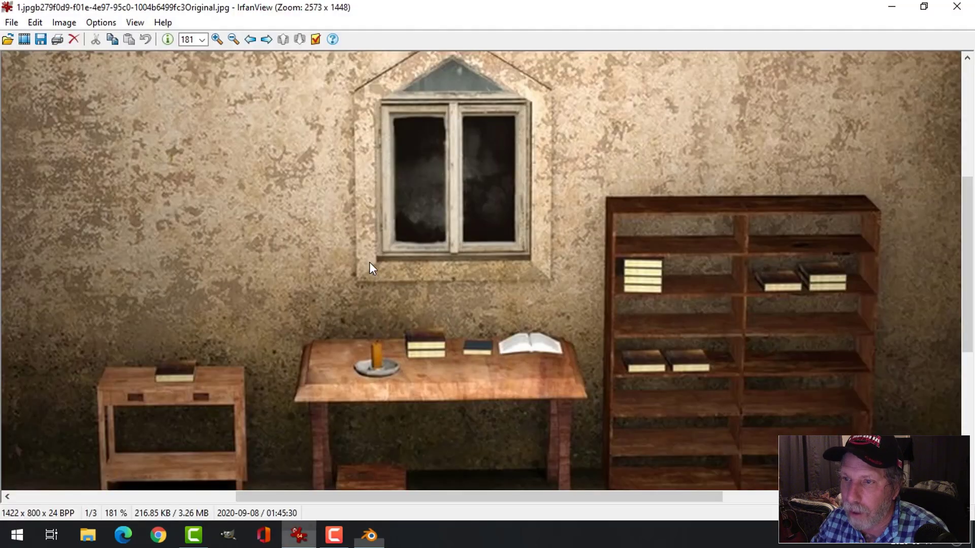
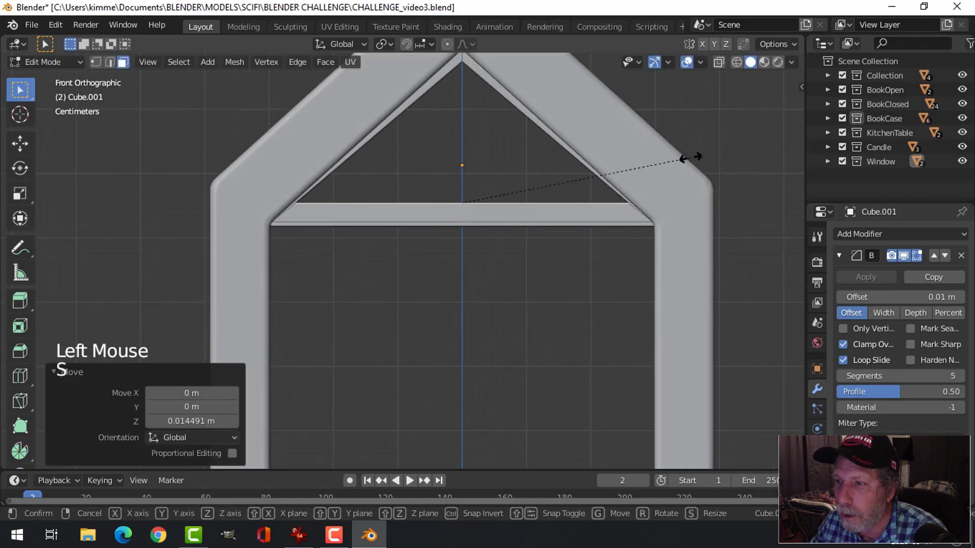
Step: Shrink the triangular bar slightly to sit within the peak and finish editing
key(s)
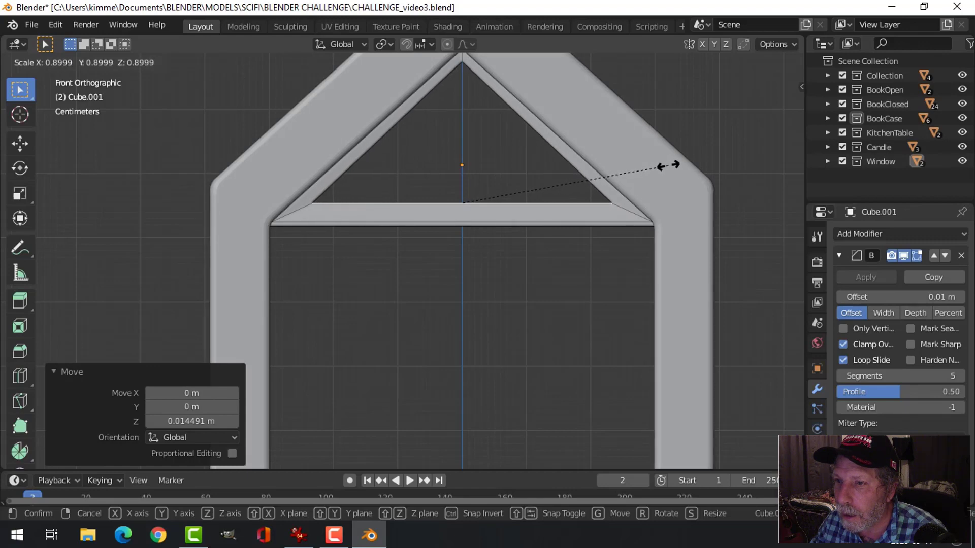
key(alt+a)
key(Tab)
scroll(down, 3)
key(alt+a)
Step: Orbit around the window frame to inspect the fitted bar
middle_click(595, 205)
scroll(down, 3)
middle_click(490, 246)
middle_click(489, 237)
scroll(down, 3)
middle_click(416, 250)
scroll(down, 3)
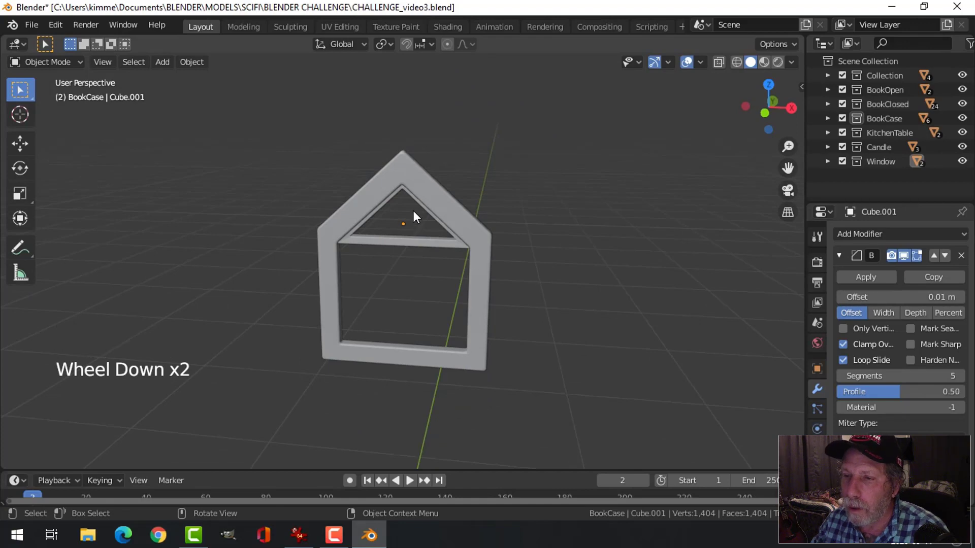
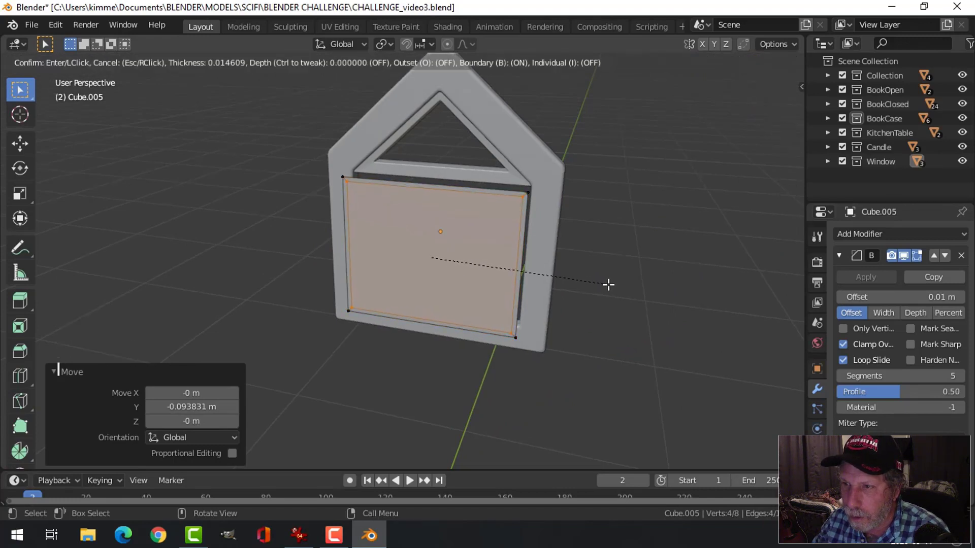
Step: Remove the panel's centre face, add a middle bar and extrude the sash faces for depth
key(x)
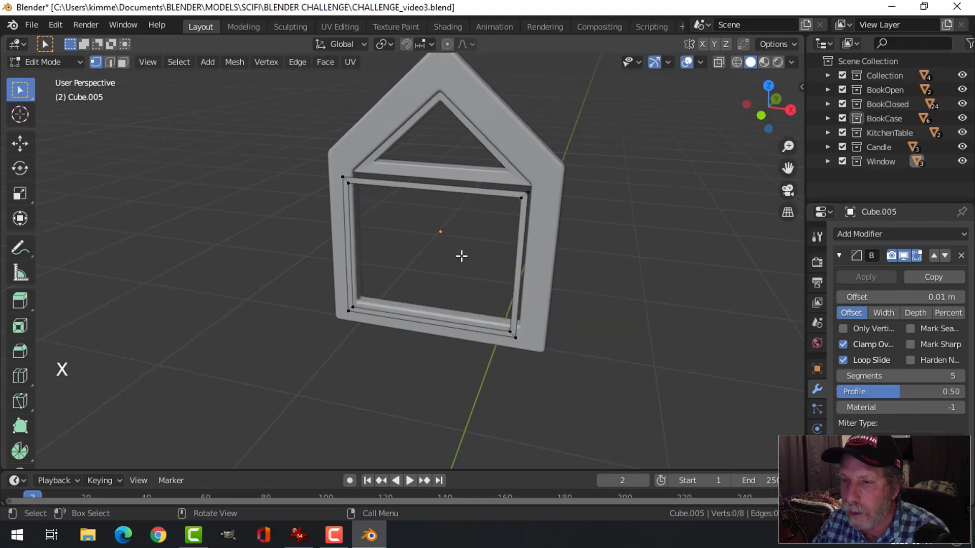
key(a)
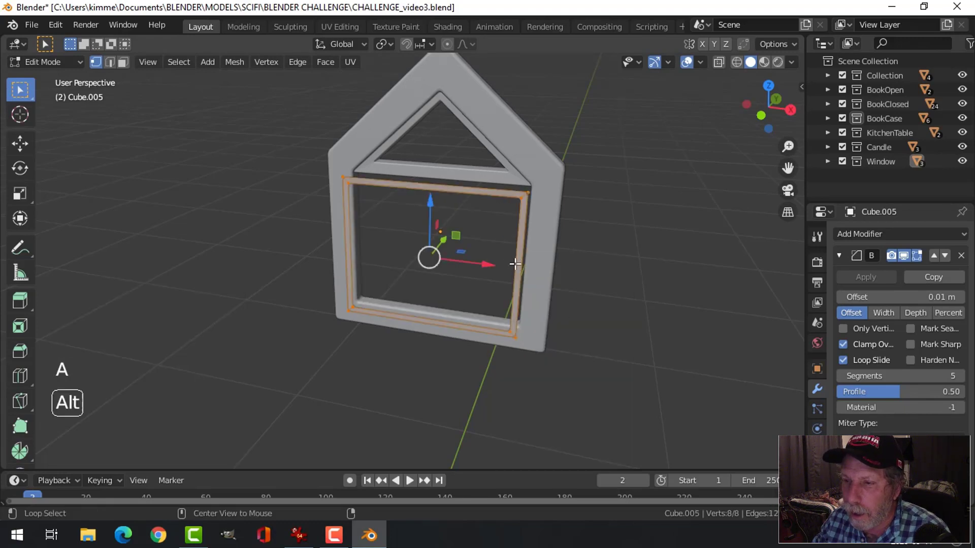
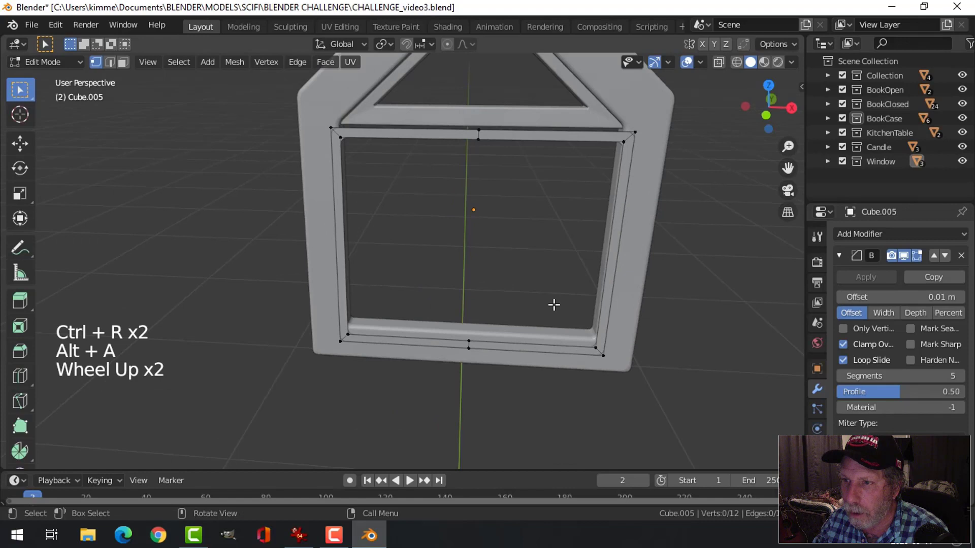
key(2)
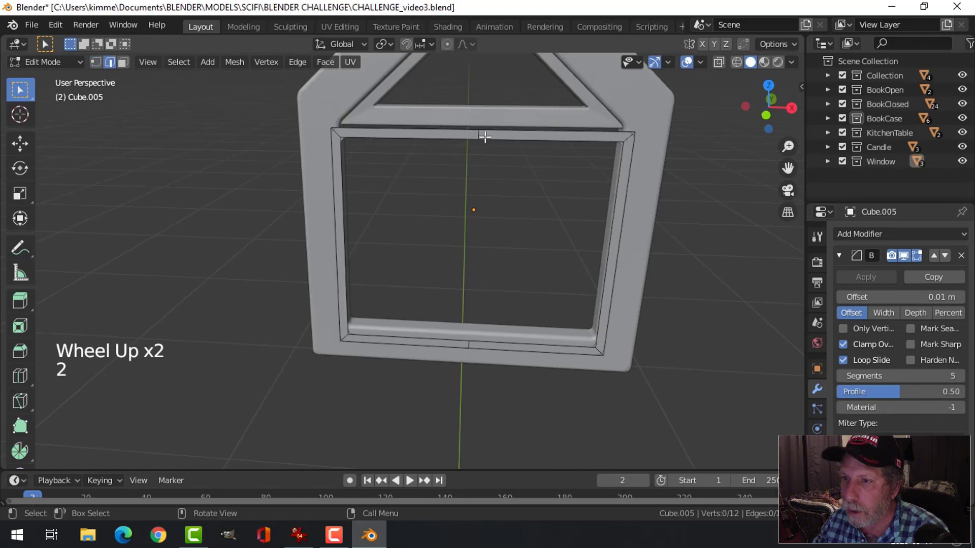
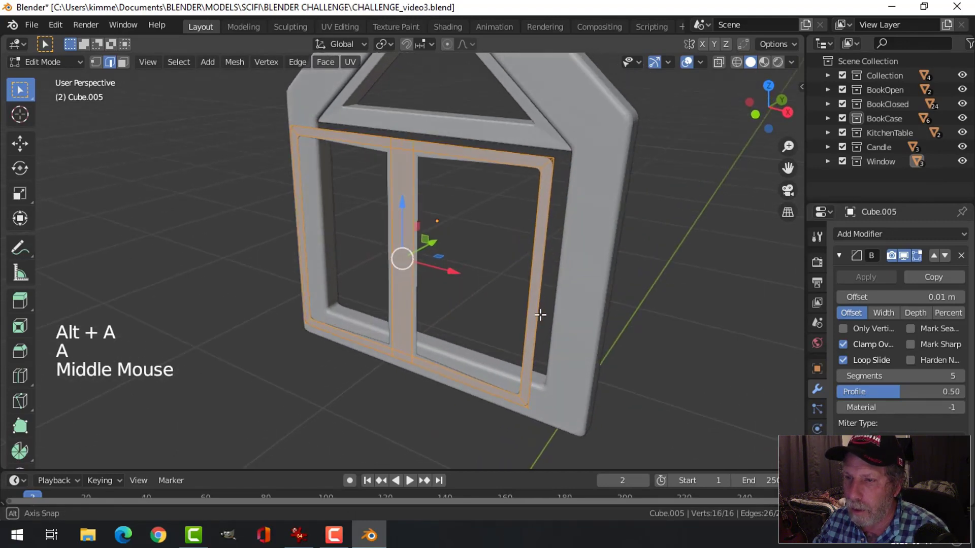
key(e)
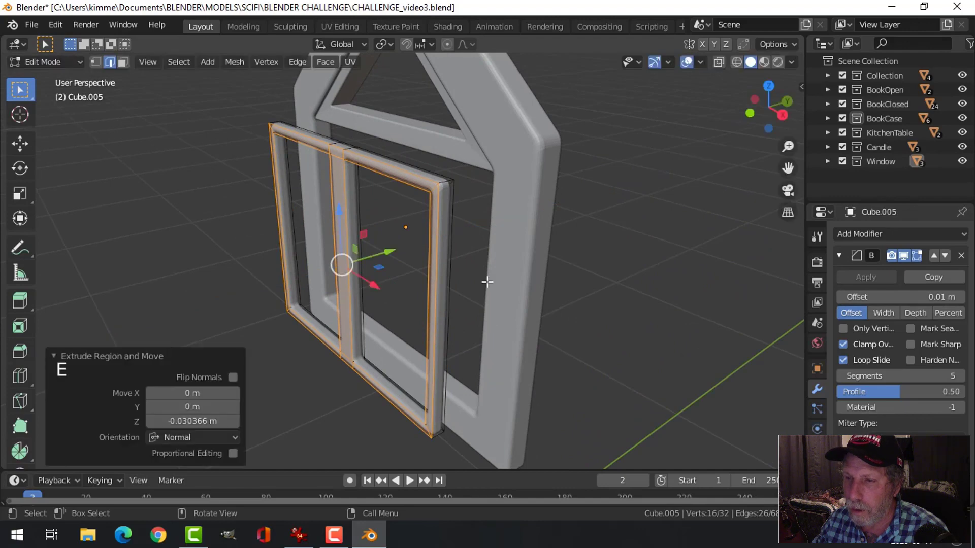
key(Tab)
click(453, 219)
middle_click(482, 289)
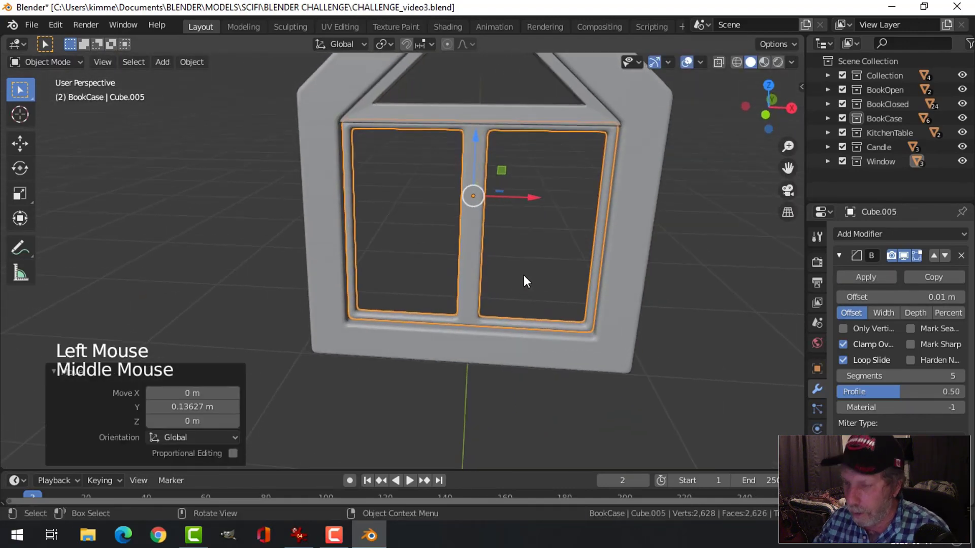
Step: Scale the window sash from the front view and check it from around the frame
key(KP_1)
key(s)
key(alt+a)
middle_click(586, 275)
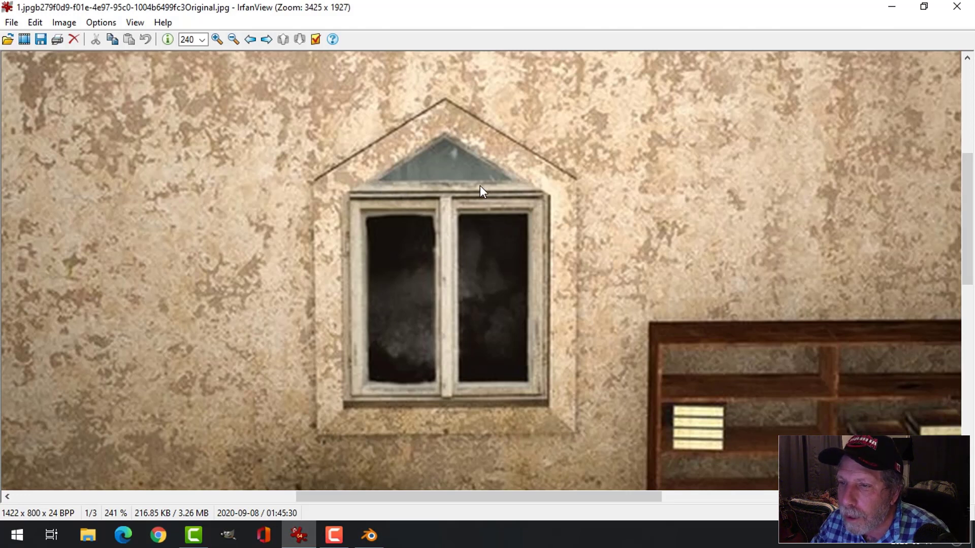
middle_click(589, 291)
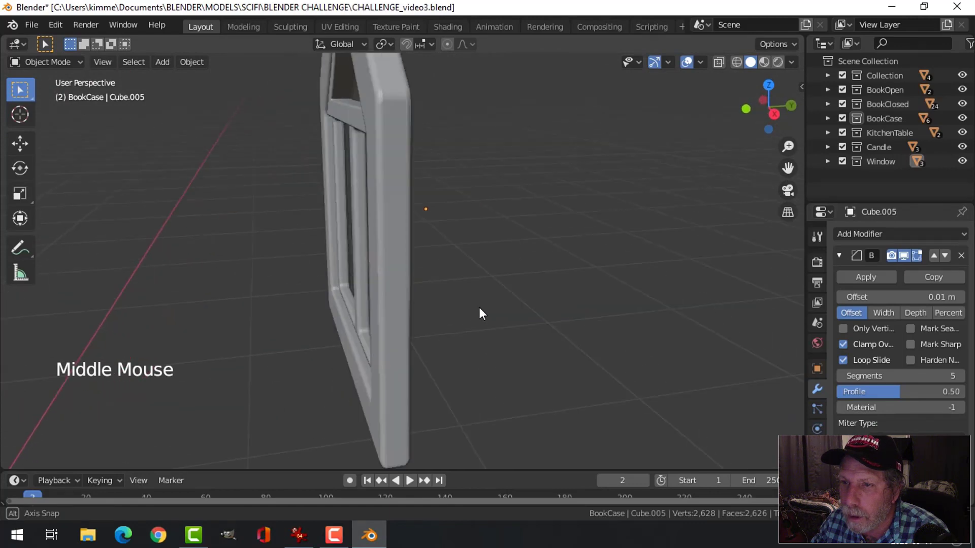
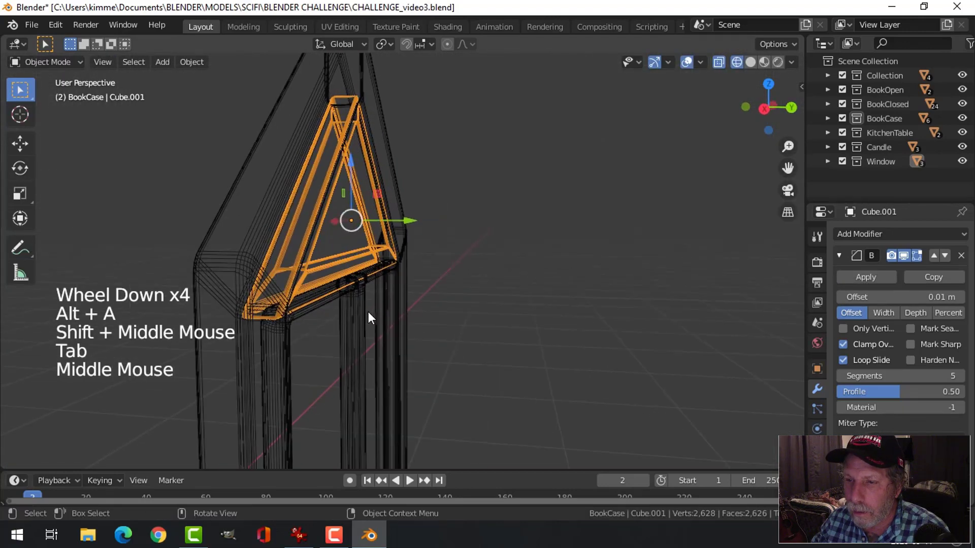
Step: Select the triangular peak bar and view the window from the front and side
click(369, 319)
key(KP_1)
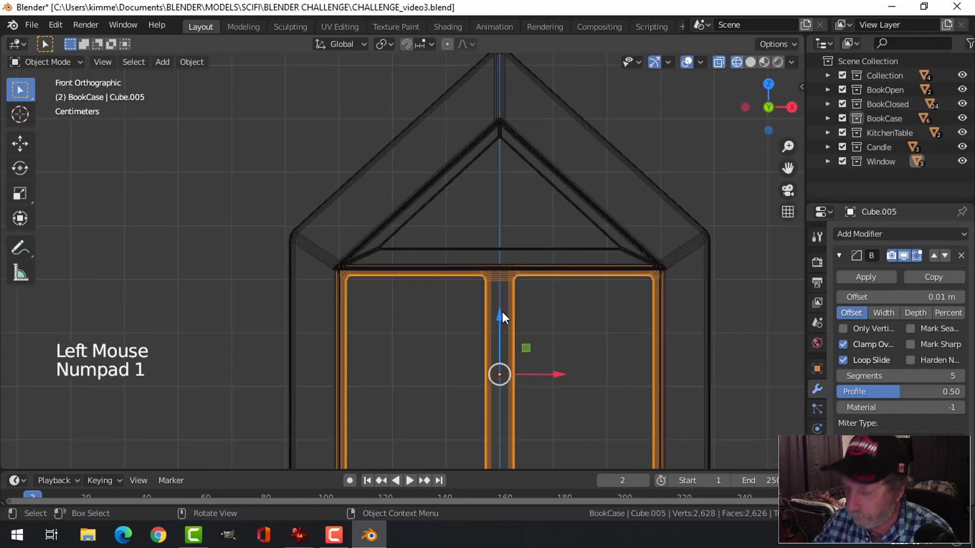
key(KP_3)
scroll(up, 3)
middle_click(503, 260)
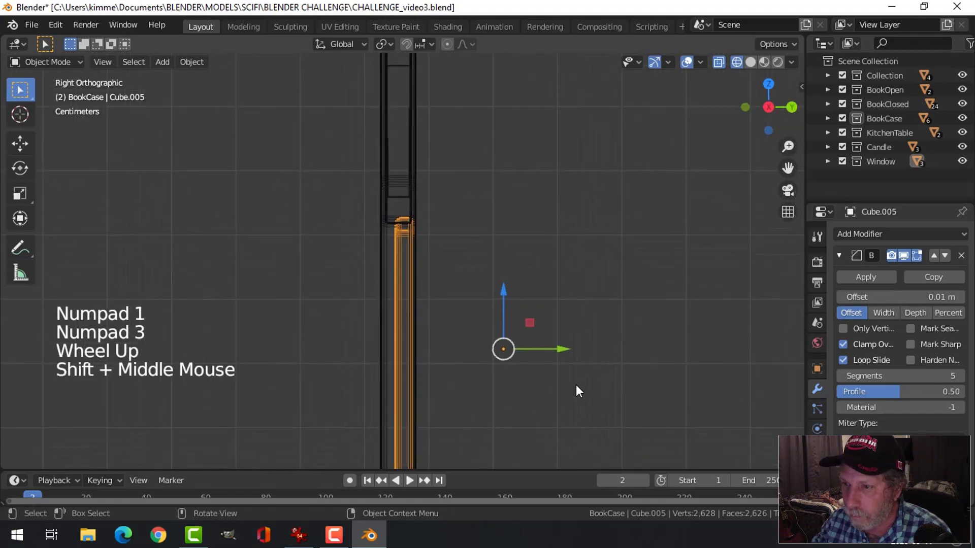
Step: Thin the inner frame's depth so it sits within the window frame's thickness
click(562, 354)
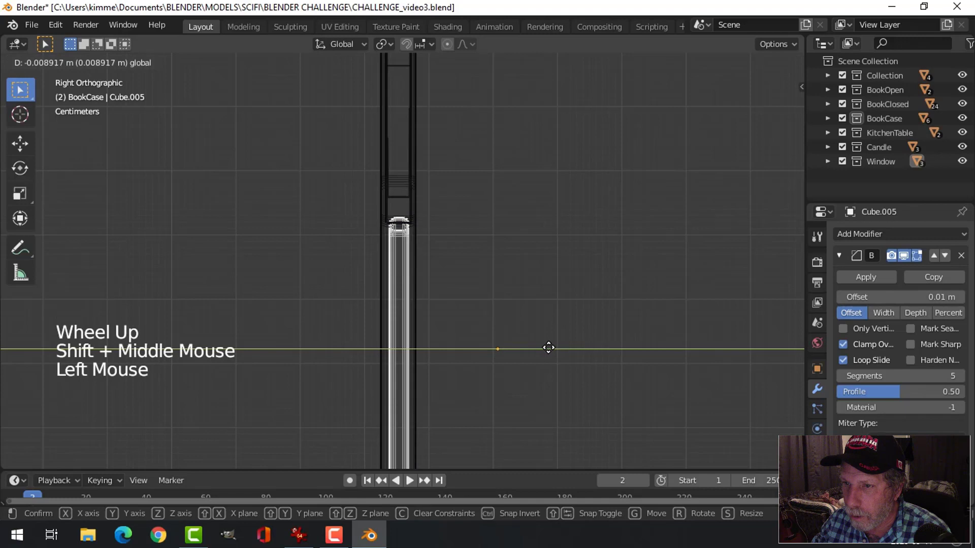
key(Tab)
key(a)
scroll(up, 3)
key(s)
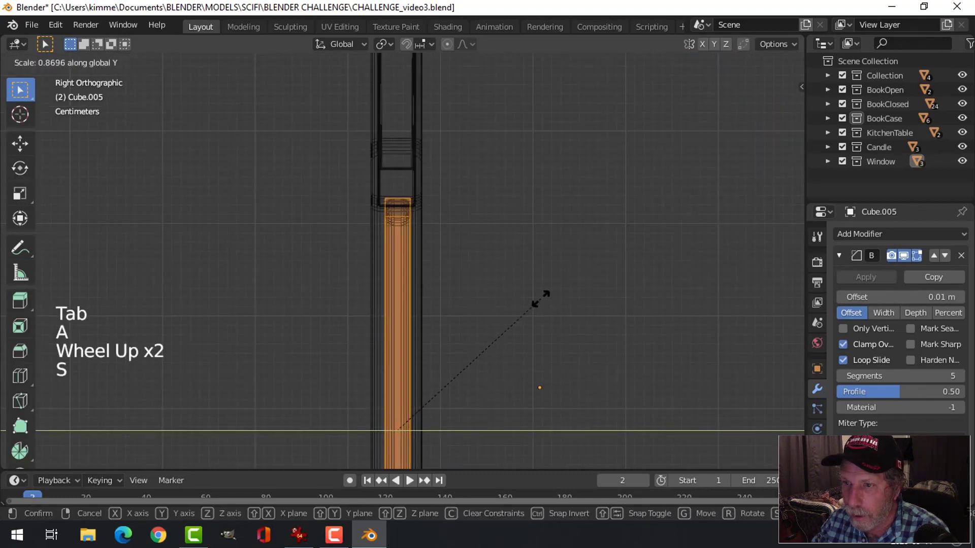
key(alt+a)
key(Tab)
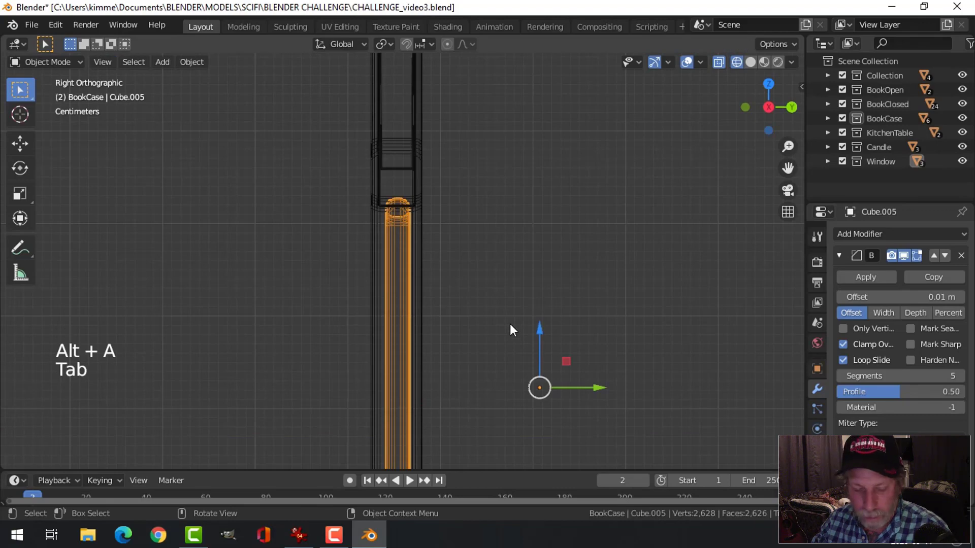
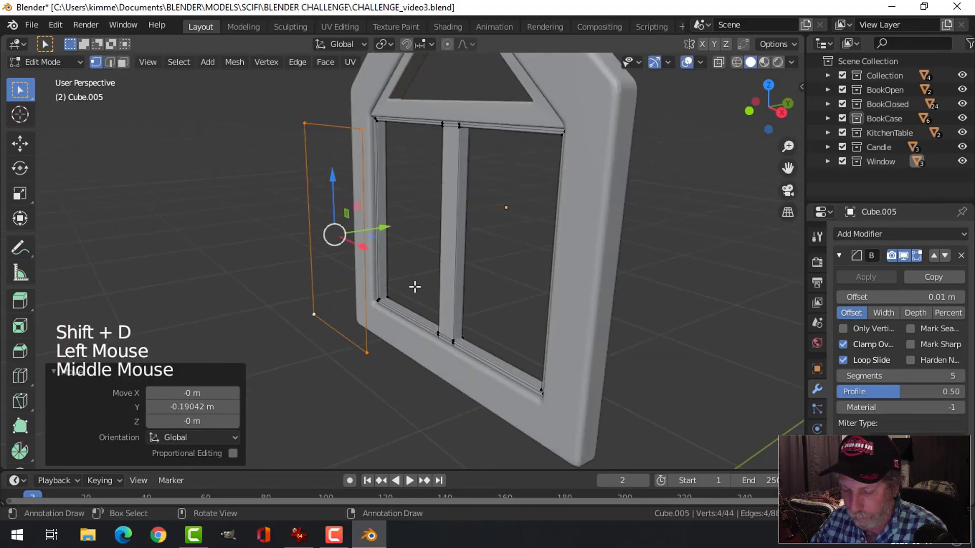
Step: Duplicate the inner frame and keep its left pane part for editing
key(p)
key(Tab)
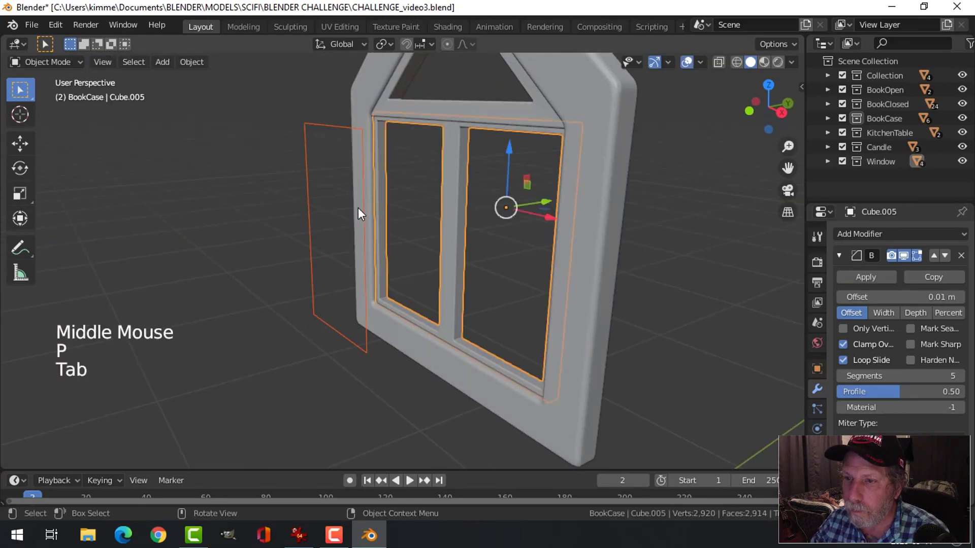
click(364, 210)
middle_click(438, 245)
click(408, 256)
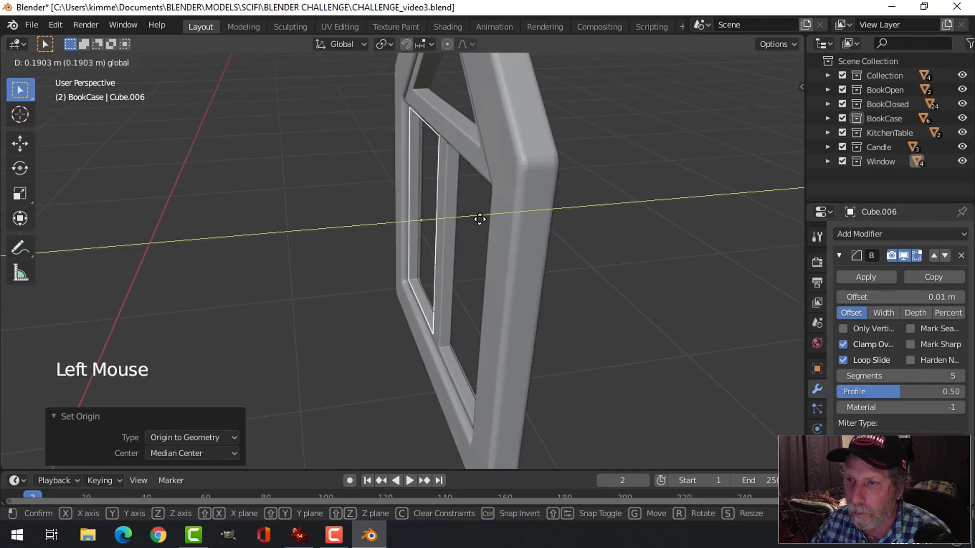
middle_click(494, 274)
key(Tab)
key(a)
scroll(up, 3)
Step: Fill and inset the copied frame's face after undoing a stray extrude
key(e)
key(s)
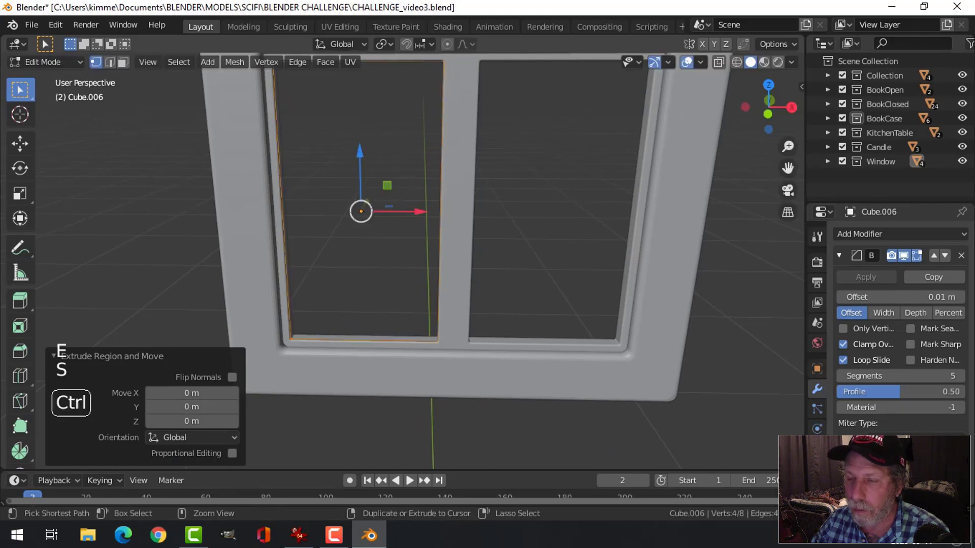
key(ctrl+z)
key(f)
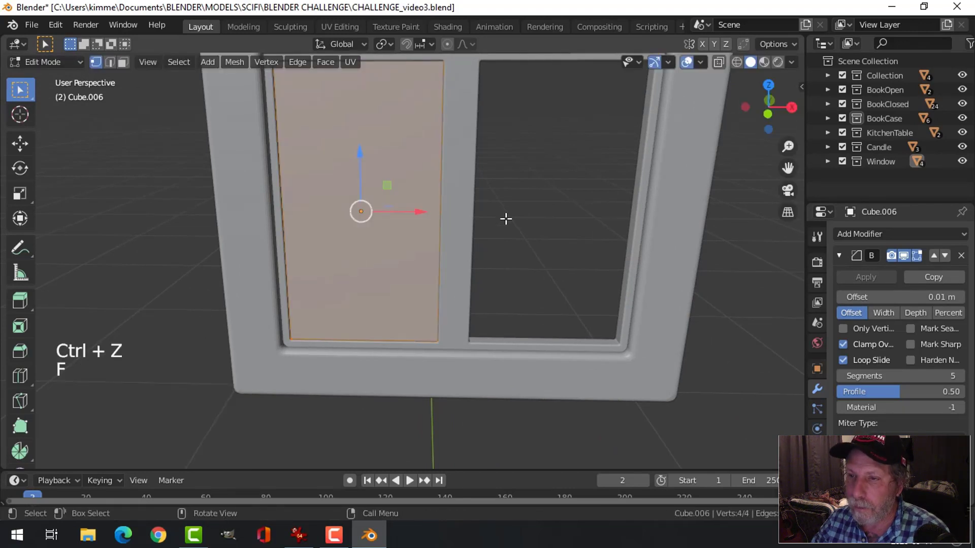
key(i)
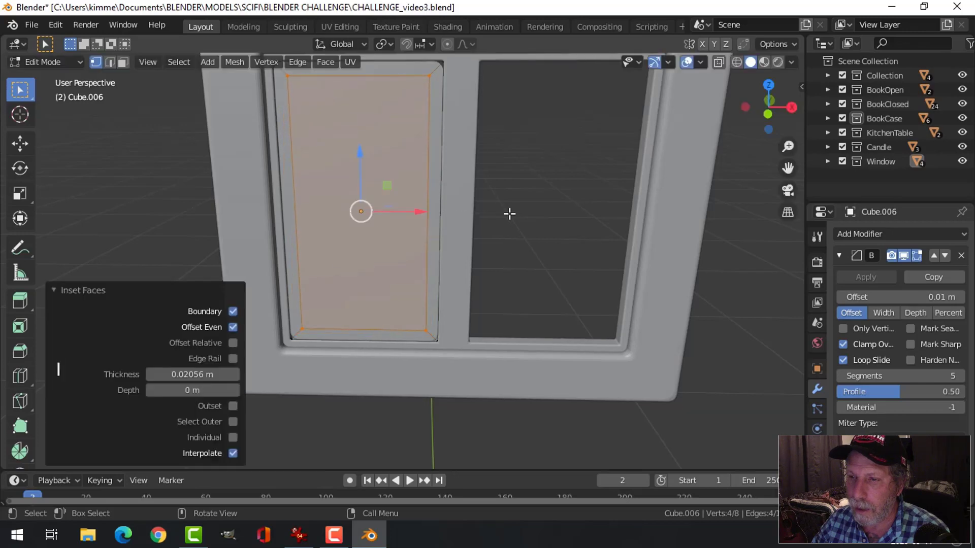
scroll(down, 3)
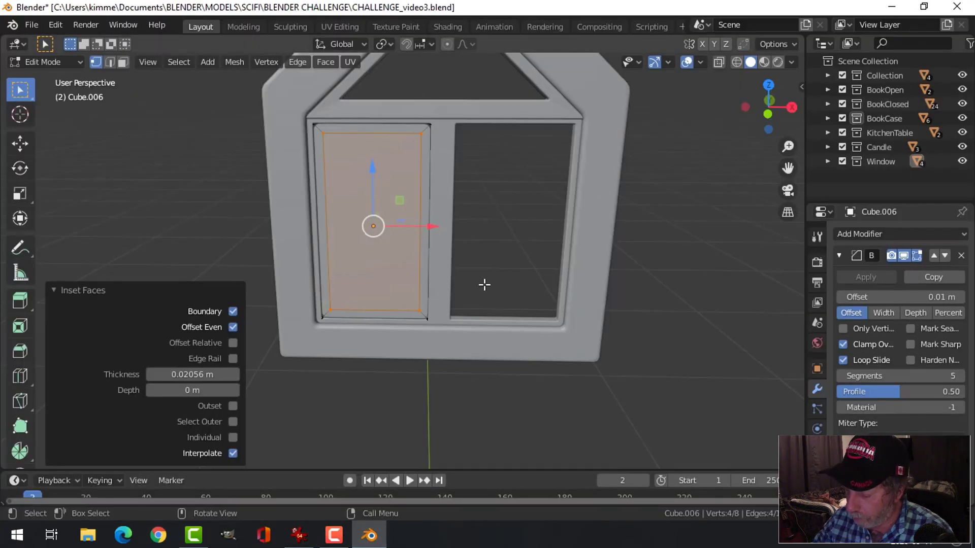
Step: From the front view, shrink the copied frame horizontally and vertically to fit the left pane
key(KP_1)
key(s)
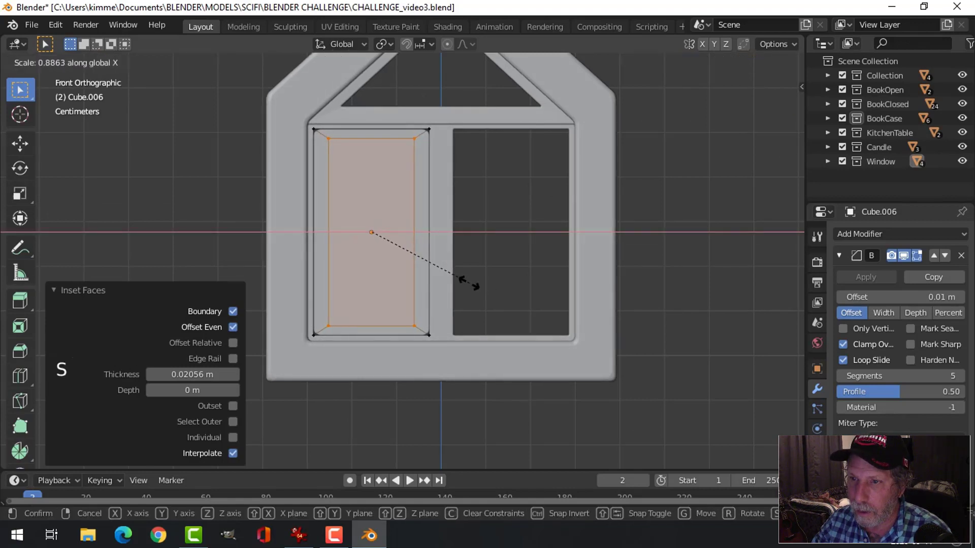
key(s)
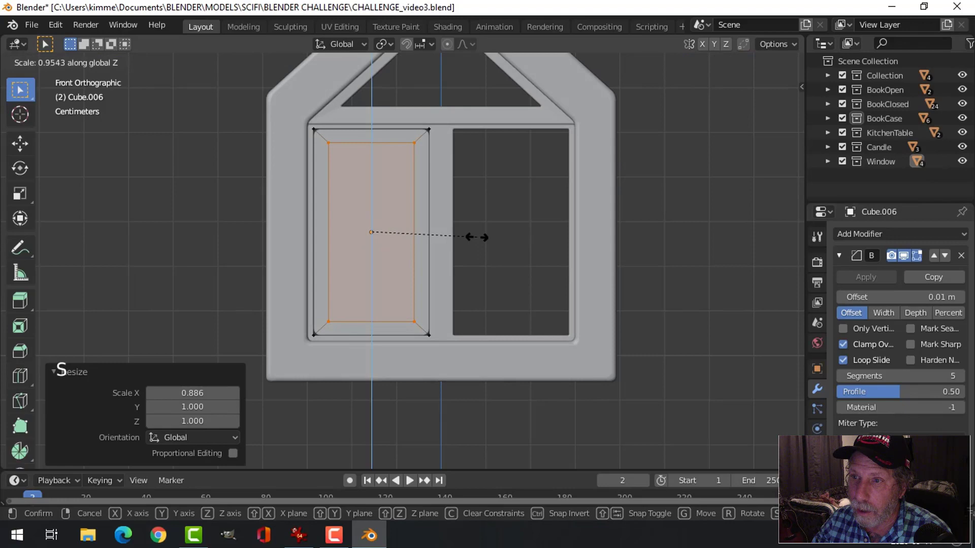
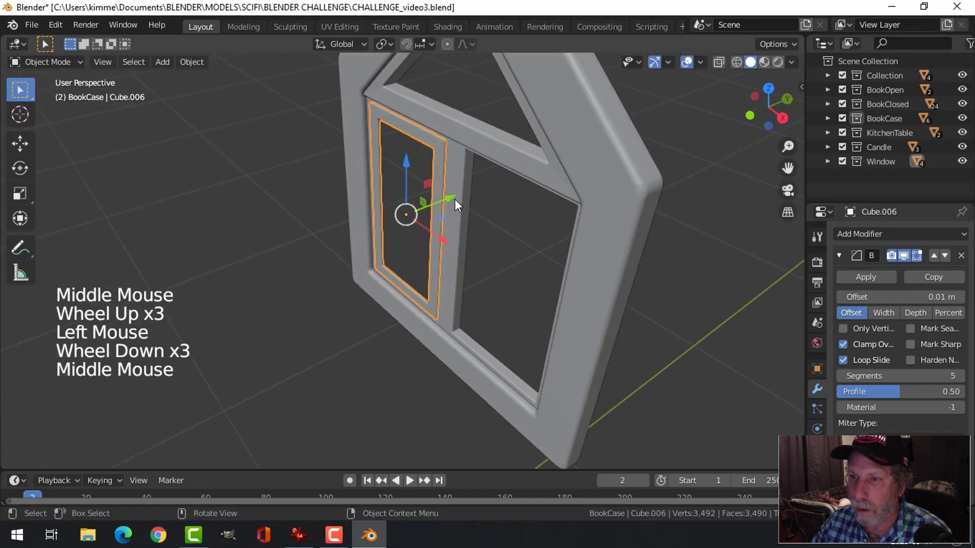
Step: Confirm the inset casement frame and select the two-pane inner frame
click(457, 204)
key(alt+a)
middle_click(451, 220)
scroll(up, 3)
scroll(down, 3)
middle_click(496, 251)
click(446, 203)
scroll(down, 3)
click(201, 68)
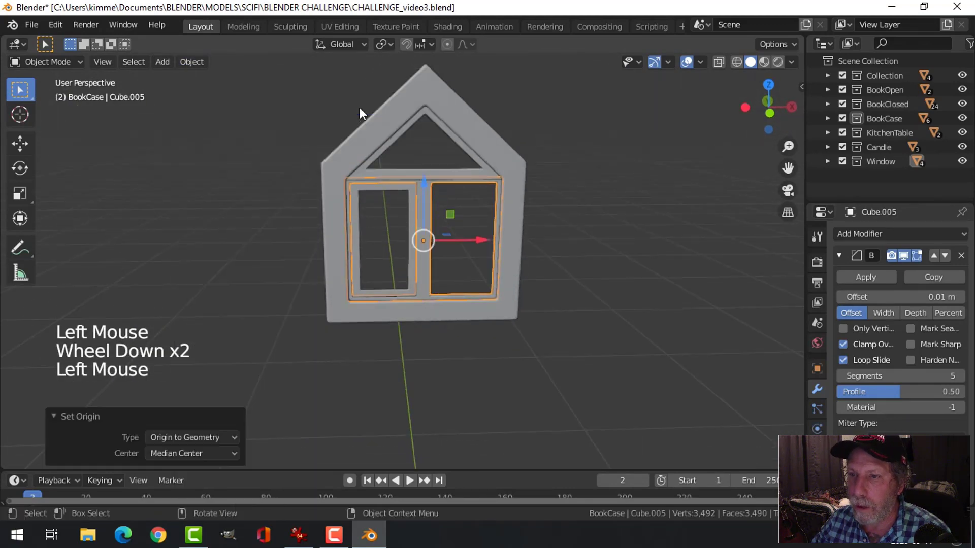
key(shift+s)
key(alt+a)
Step: Add a Mirror modifier to the casement frame on the X axis with Z unticked
click(406, 195)
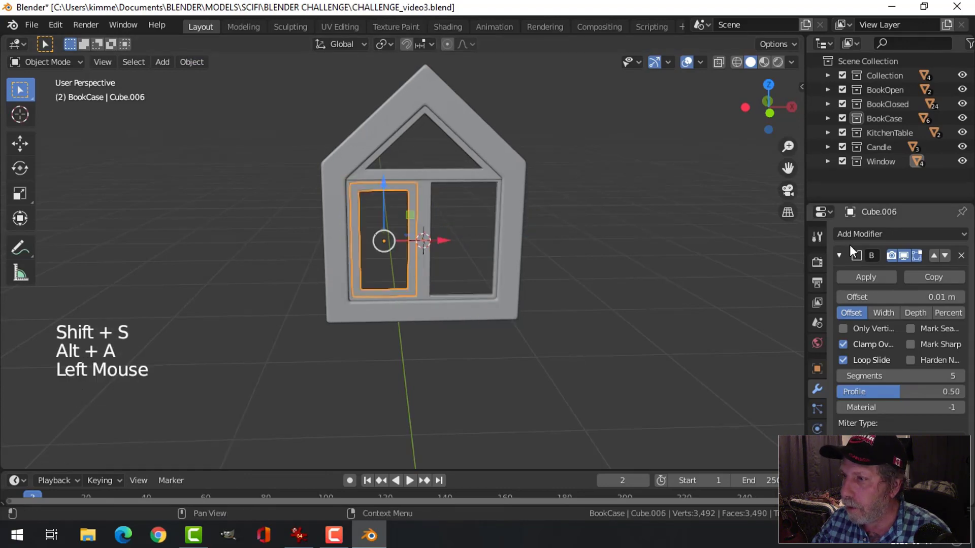
click(842, 259)
click(846, 236)
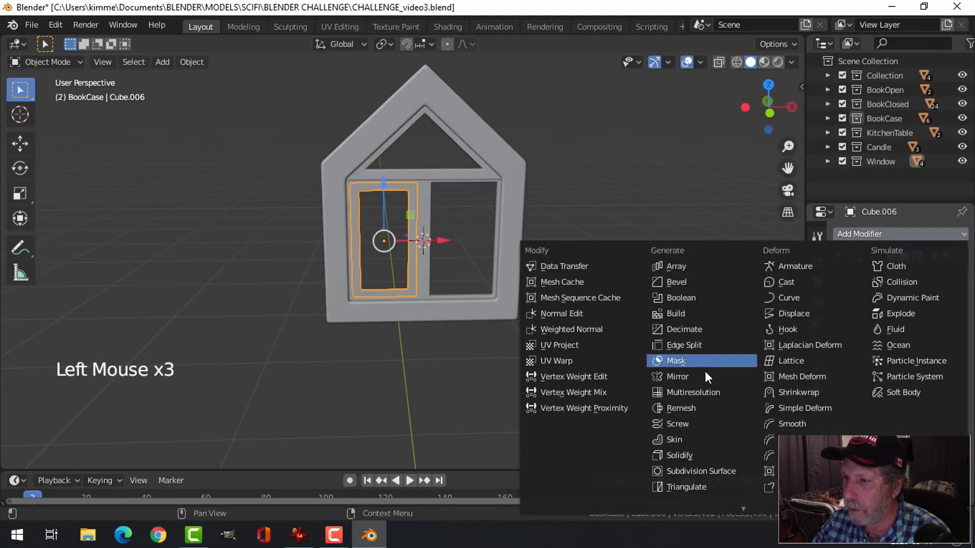
click(850, 365)
click(851, 375)
click(847, 357)
click(847, 342)
click(202, 63)
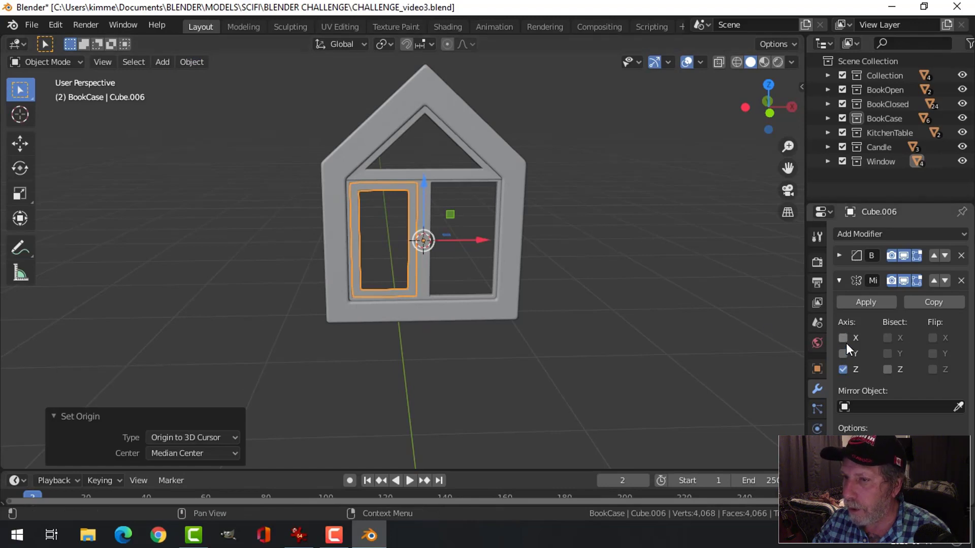
click(850, 349)
click(846, 379)
Step: Unhide the room objects and orbit around the window to inspect the mirrored frames
middle_click(581, 273)
key(alt+a)
scroll(up, 3)
middle_click(493, 250)
scroll(up, 3)
middle_click(521, 237)
scroll(down, 3)
middle_click(485, 270)
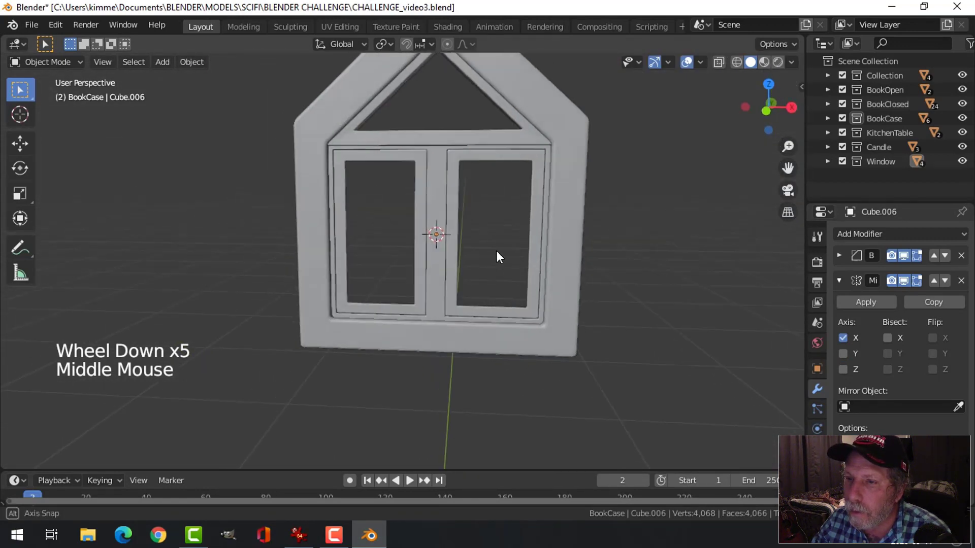
scroll(down, 3)
middle_click(488, 241)
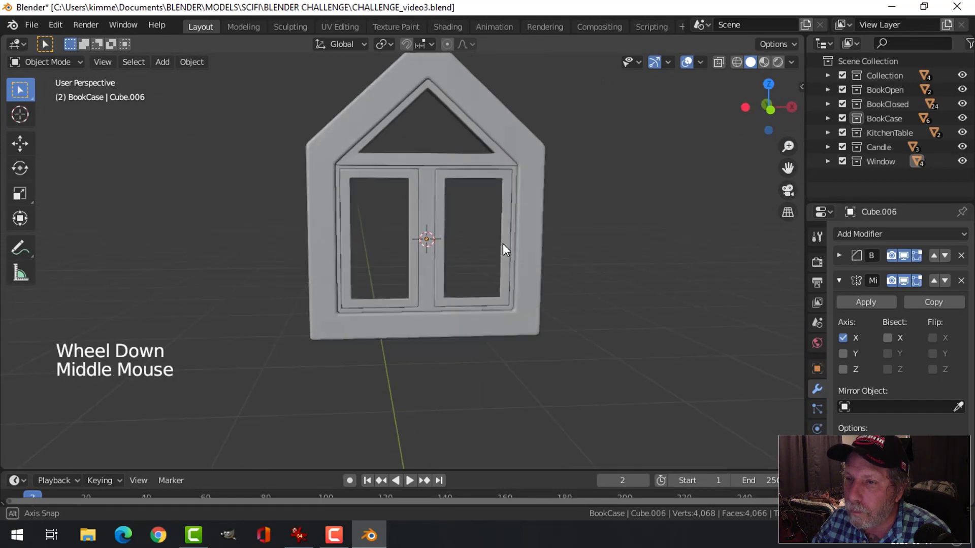
scroll(down, 3)
key(alt+h)
key(alt+a)
scroll(down, 3)
middle_click(502, 257)
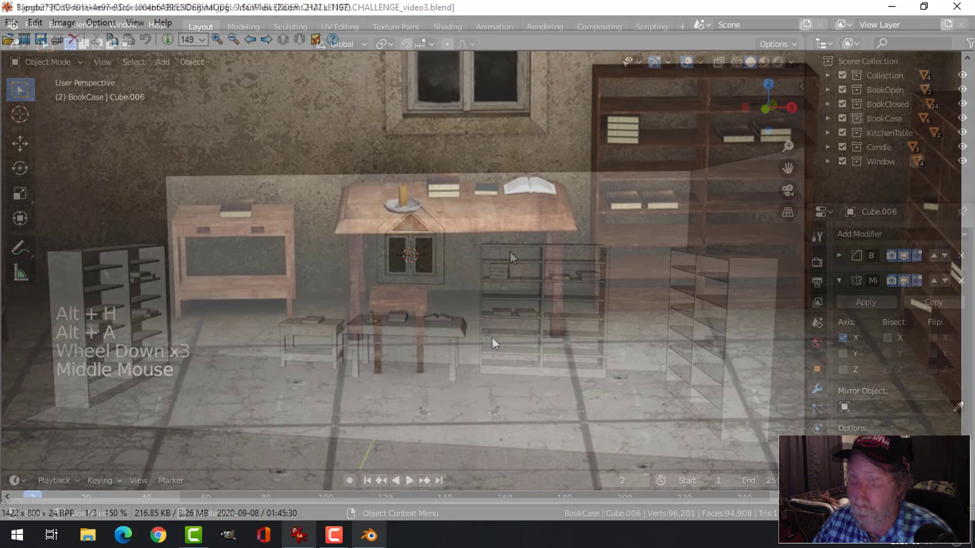
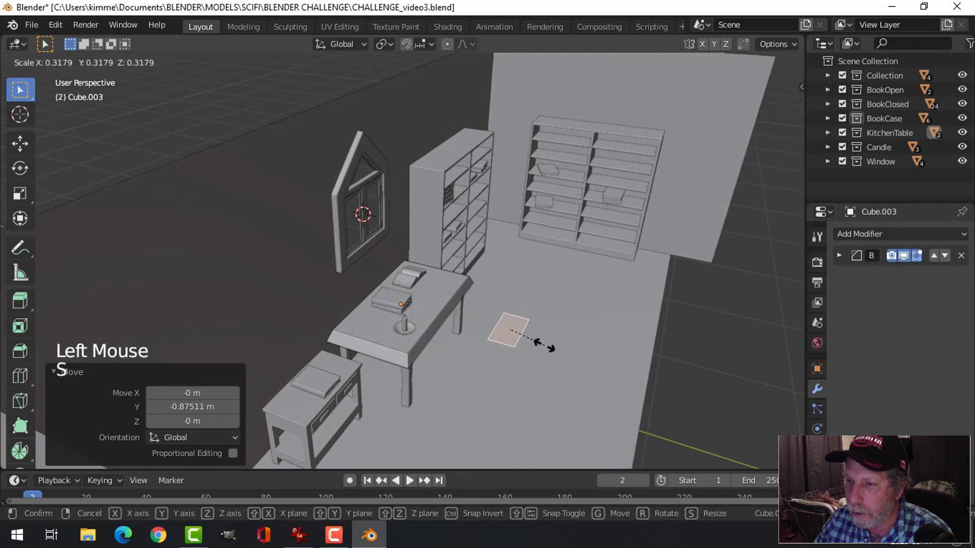
Step: From the front view, move the small square face beside the table
key(KP_1)
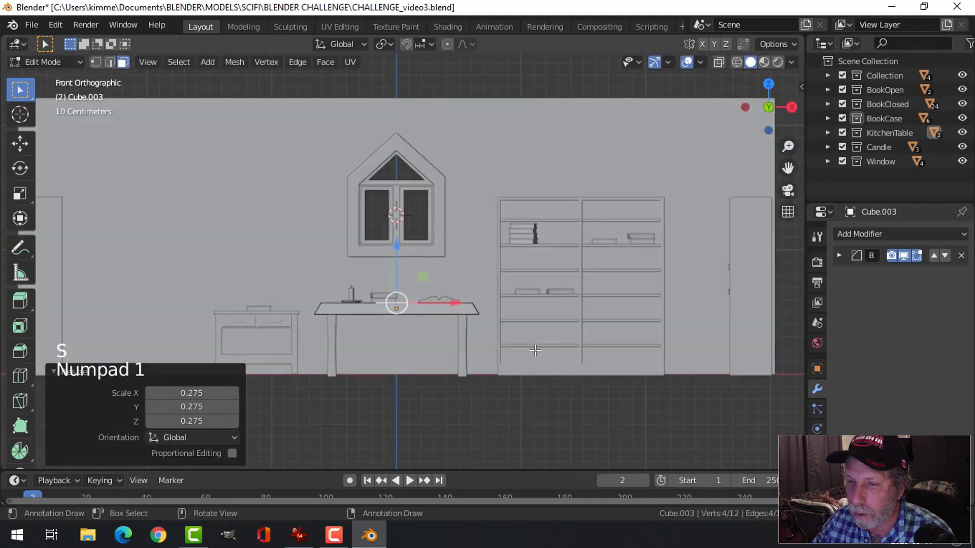
key(g)
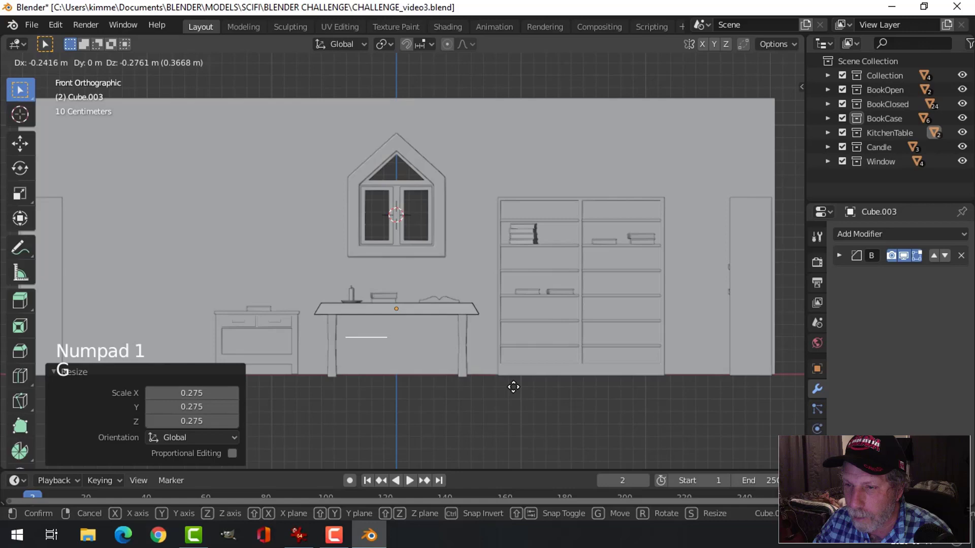
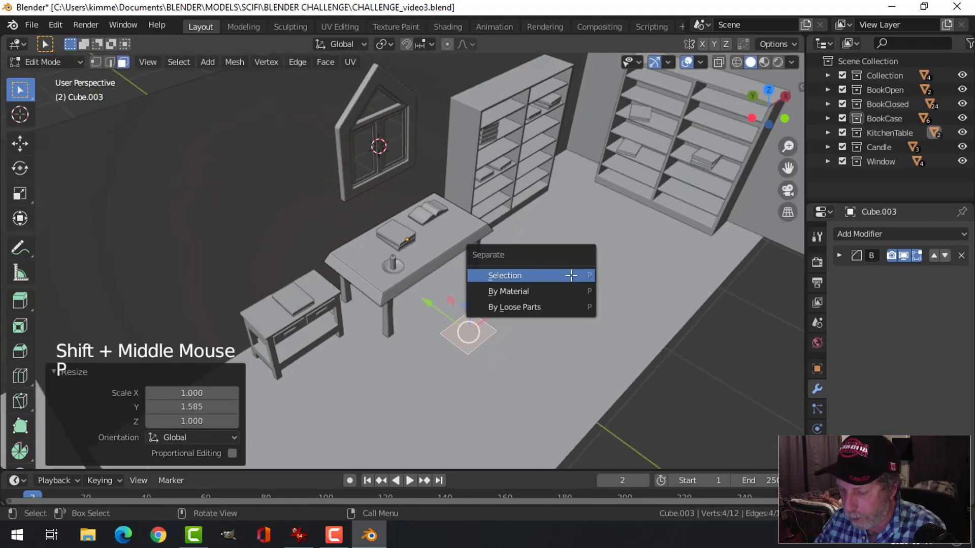
Step: Separate the small square into its own object and select it for editing
key(Tab)
click(483, 341)
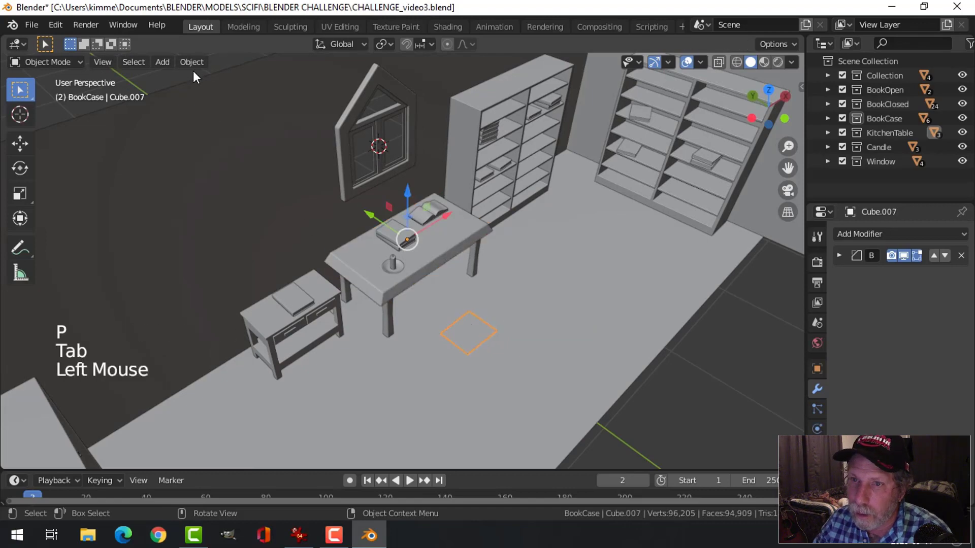
click(197, 69)
scroll(up, 3)
middle_click(547, 298)
middle_click(536, 238)
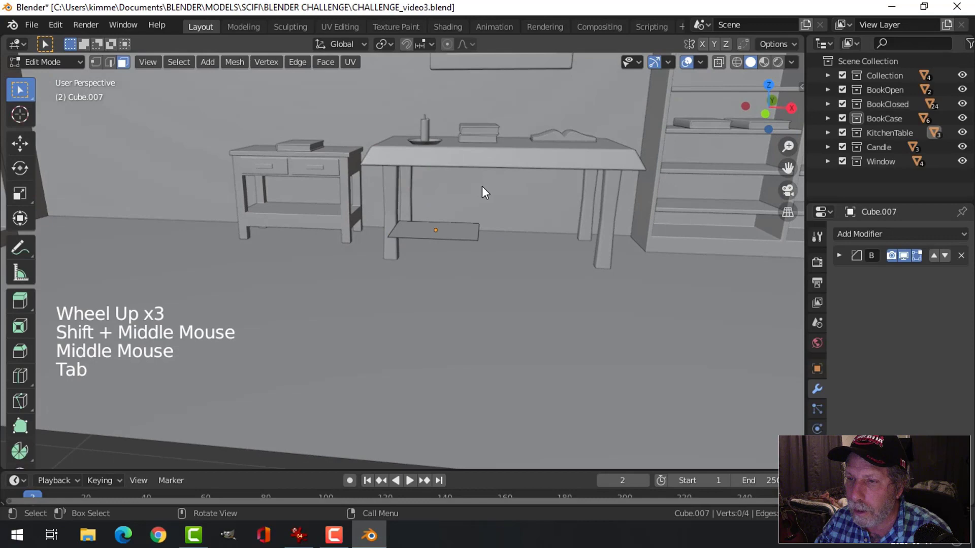
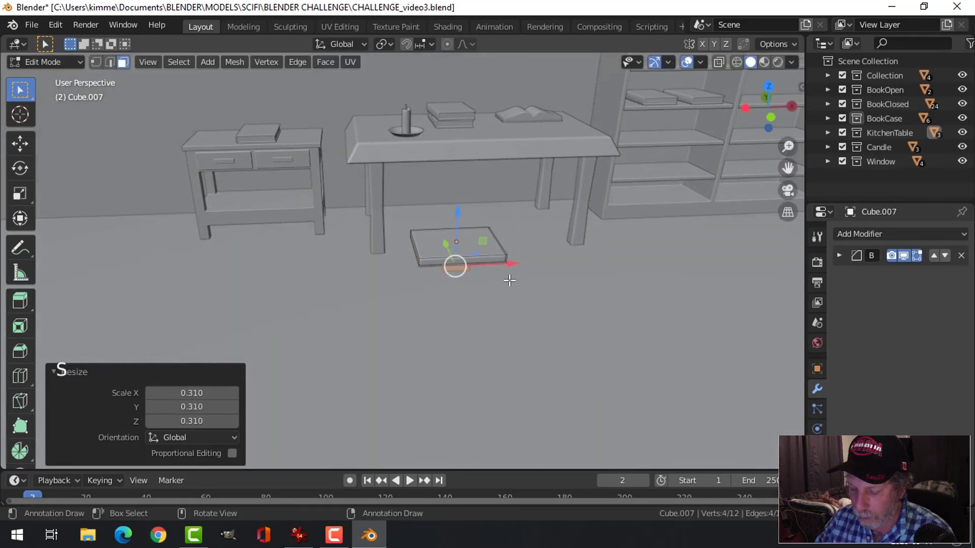
Step: Isolate the cube leg on its own and view it from underneath
key(p)
key(Tab)
click(491, 257)
click(461, 277)
click(441, 254)
key(shift+h)
key(ctrl+KP_7)
scroll(up, 3)
key(alt+a)
middle_click(533, 257)
click(459, 227)
Step: Scale and move the leg's whole mesh in Edit Mode into a slim stool leg
key(Tab)
key(a)
key(s)
key(g)
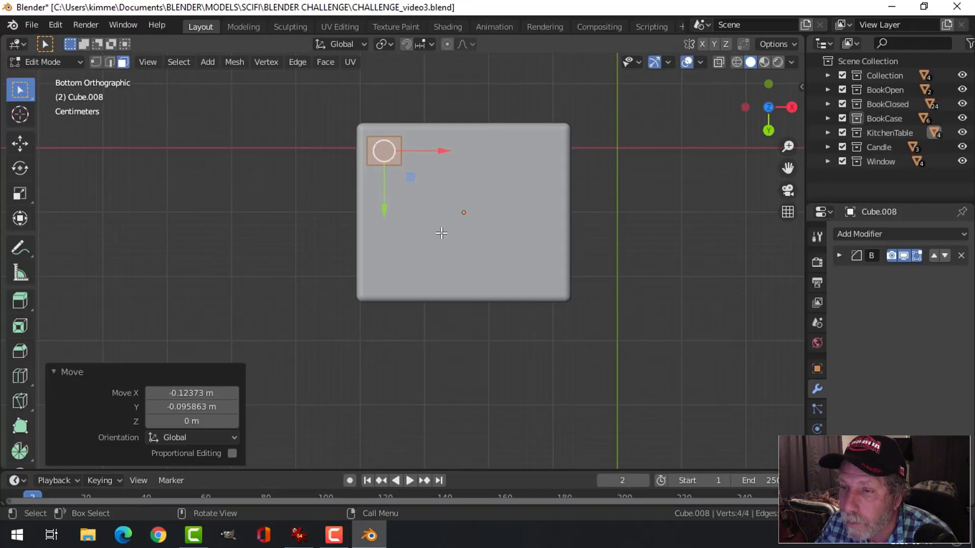
key(s)
key(s)
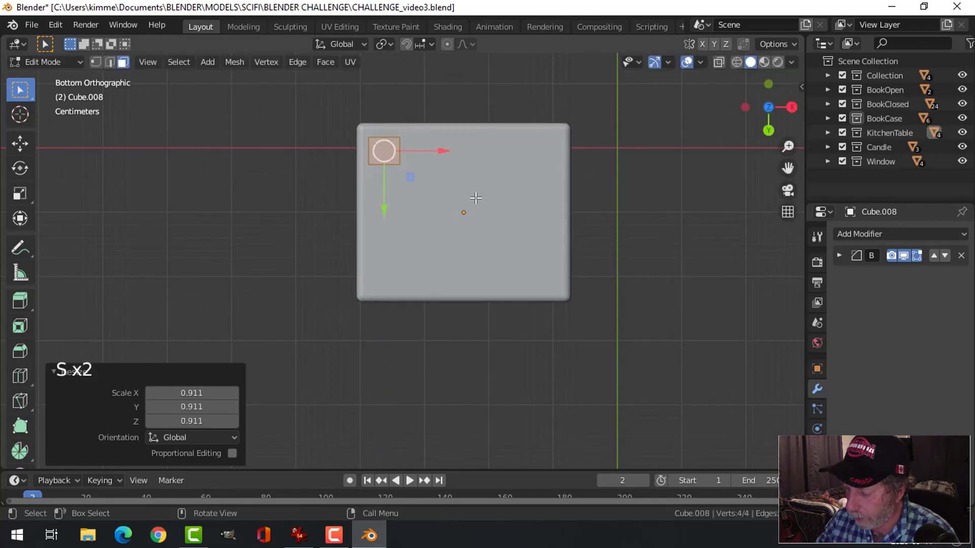
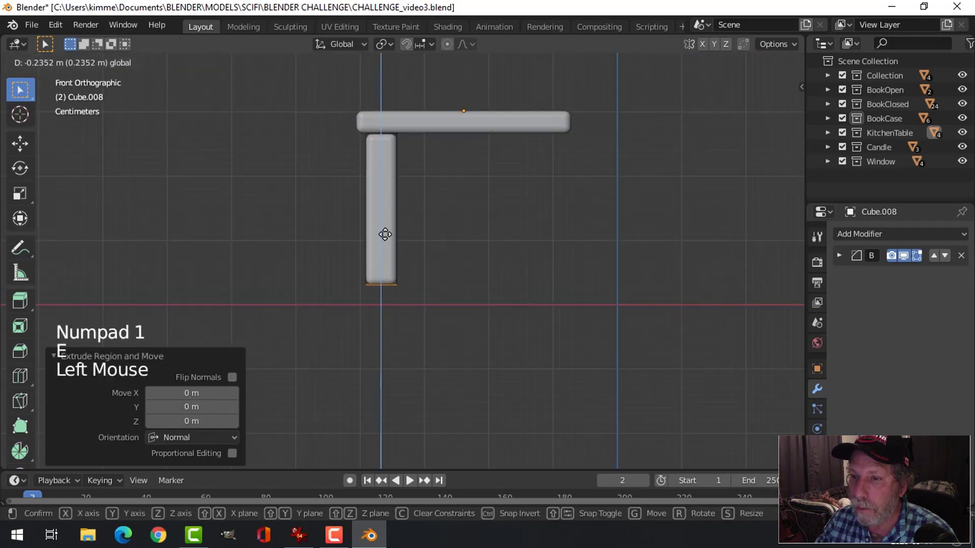
key(s)
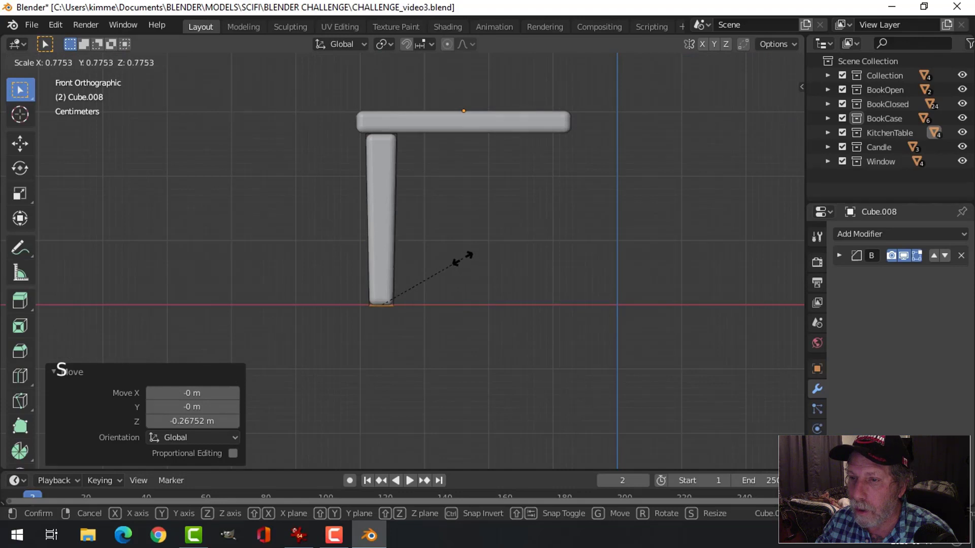
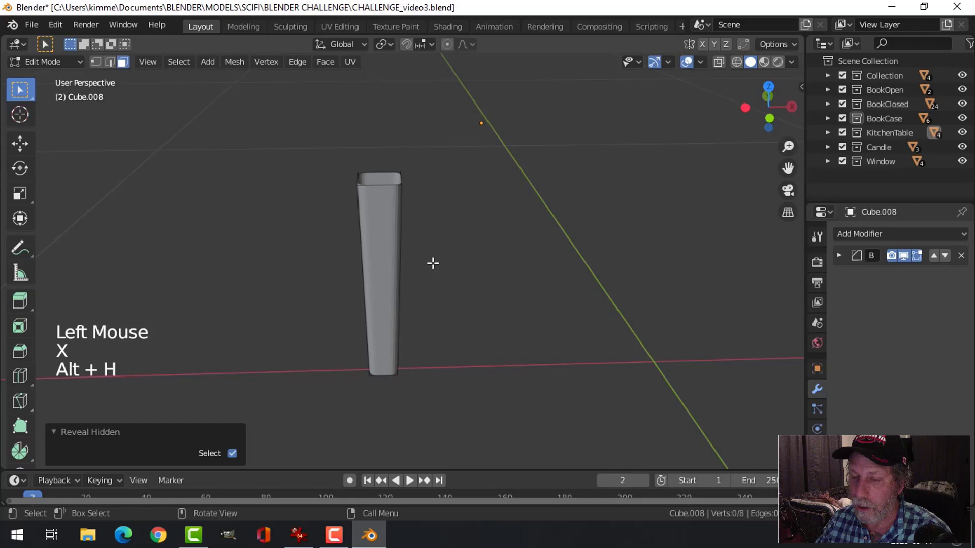
key(Tab)
Step: Reveal the seat again and check the leg sits beneath it from the front view
key(alt+h)
scroll(down, 3)
key(alt+a)
middle_click(440, 278)
middle_click(439, 253)
scroll(up, 3)
click(396, 232)
key(KP_1)
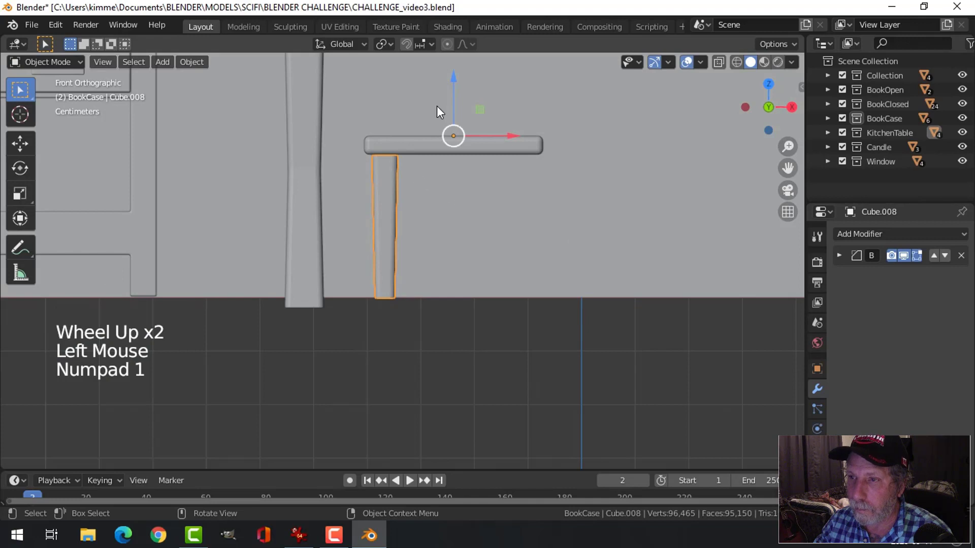
click(455, 83)
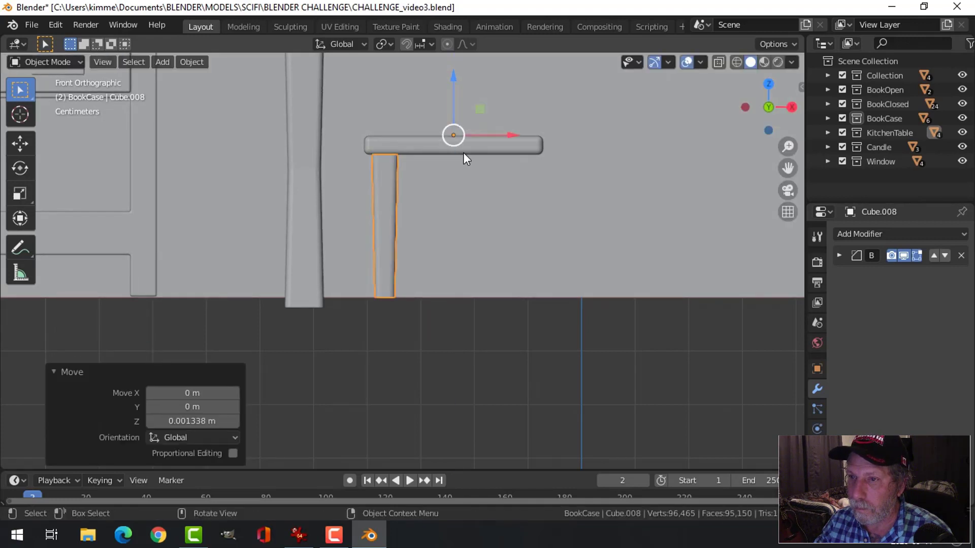
key(alt+a)
scroll(down, 3)
middle_click(465, 228)
scroll(up, 3)
middle_click(441, 224)
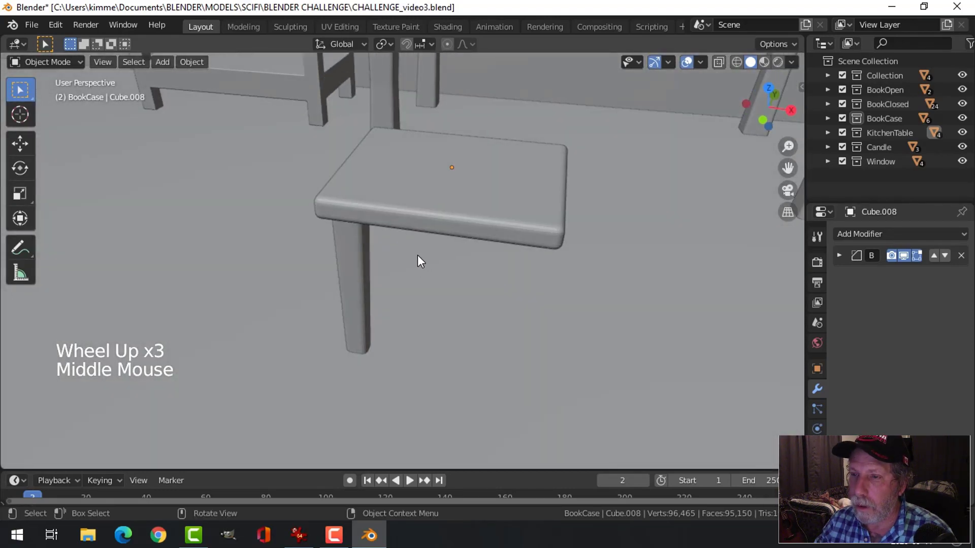
click(405, 200)
Step: Isolate the seat and snap the 3D cursor to it through the Object menu
click(352, 258)
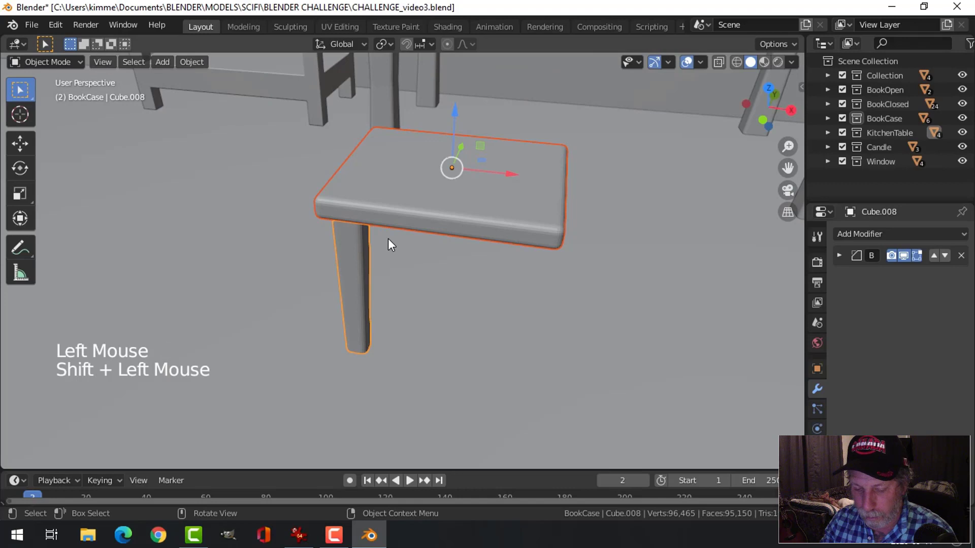
key(shift+h)
click(408, 181)
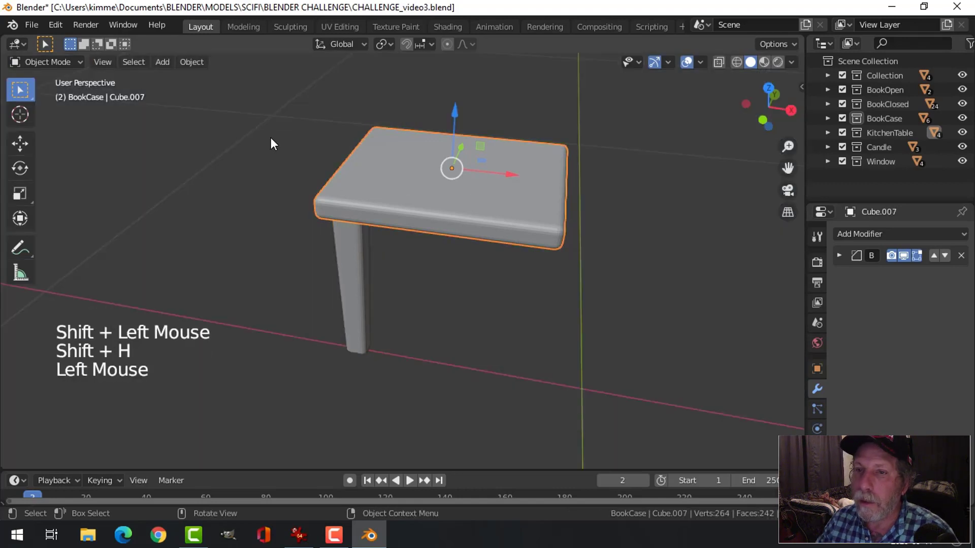
click(198, 73)
click(199, 70)
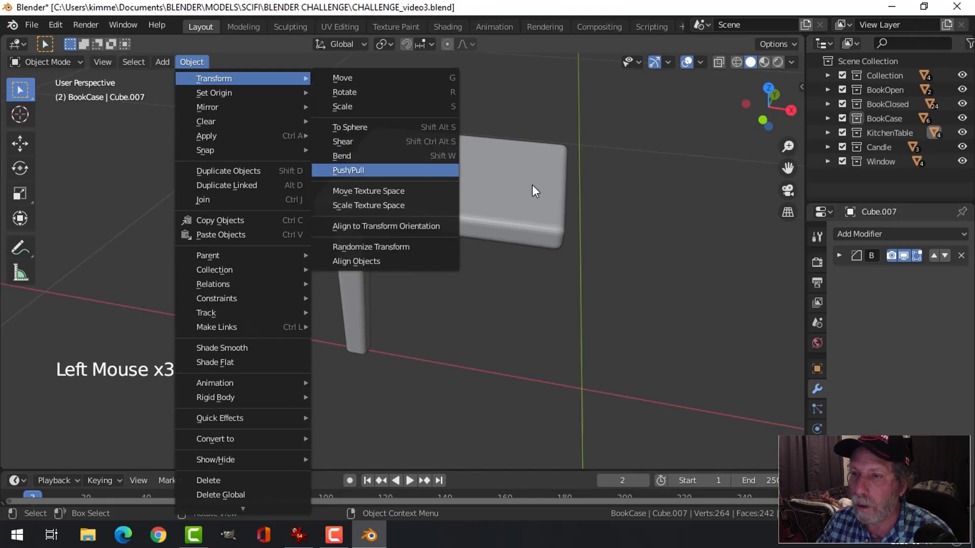
click(493, 183)
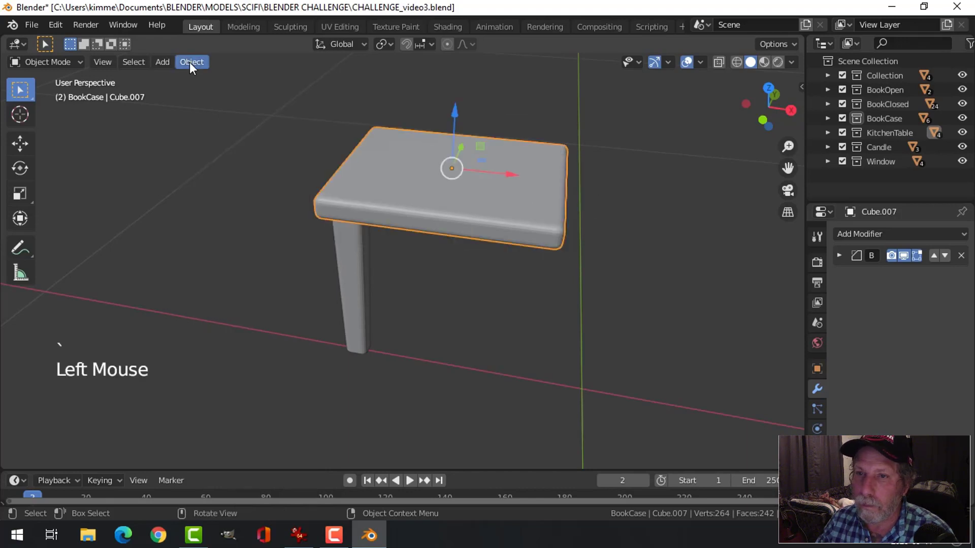
click(193, 66)
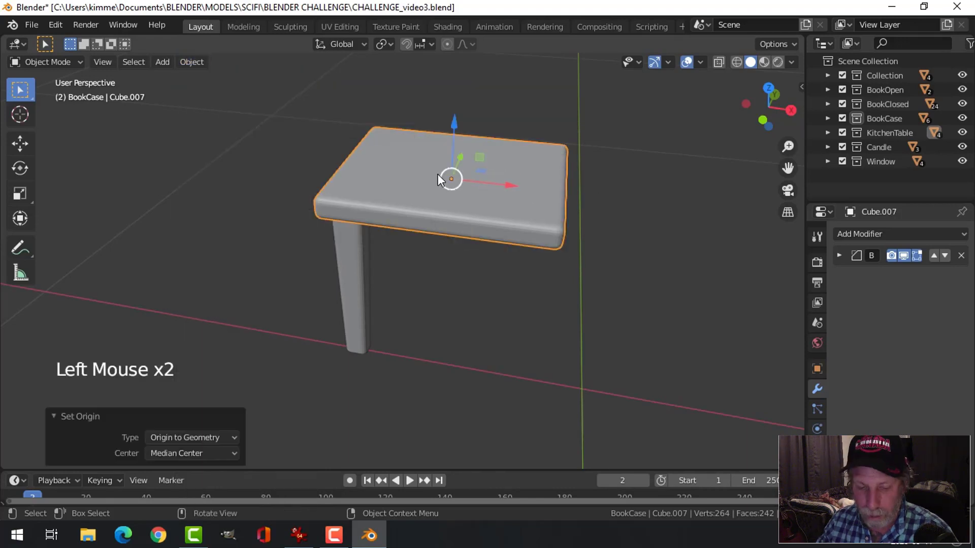
key(shift+s)
key(alt+a)
Step: Set the leg's origin to the 3D cursor and add a Mirror modifier to it
click(355, 252)
middle_click(455, 235)
middle_click(467, 221)
click(201, 66)
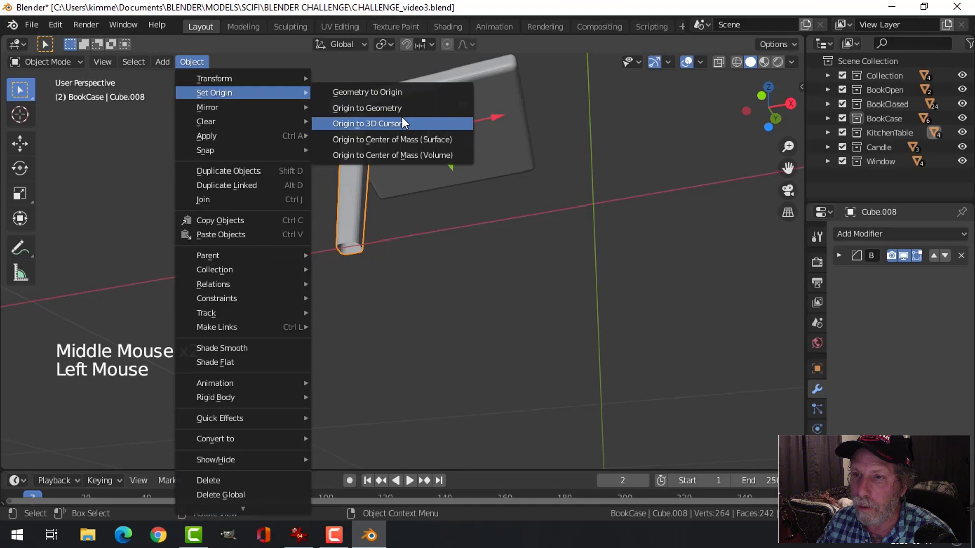
click(854, 233)
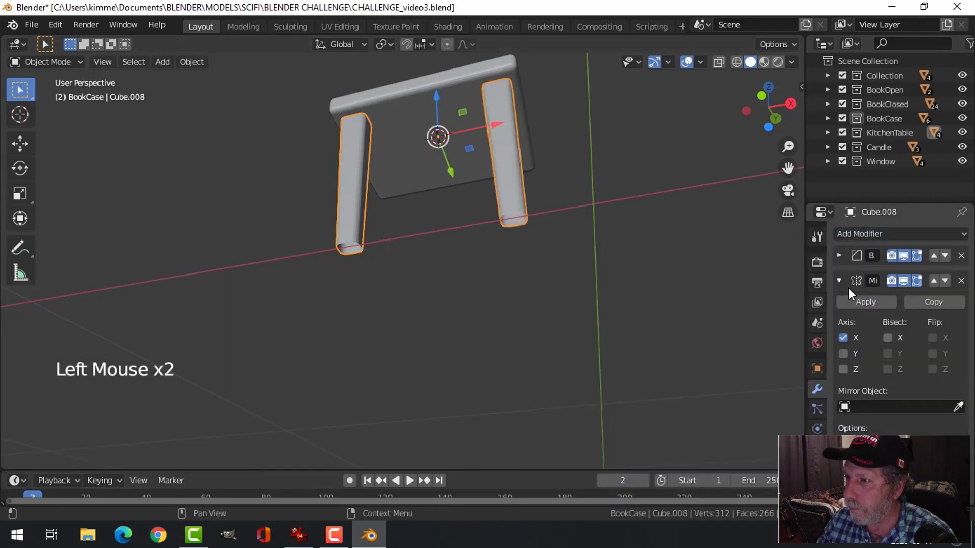
click(850, 360)
Step: Unhide the seat and mirror the leg across both X and Y for four legs
middle_click(589, 239)
key(alt+a)
middle_click(539, 231)
key(alt+h)
key(alt+a)
middle_click(472, 267)
click(472, 170)
right_click(472, 169)
key(alt+a)
click(543, 251)
right_click(543, 251)
Step: Select the stool seat together with its legs
scroll(down, 3)
key(alt+a)
middle_click(450, 205)
scroll(up, 3)
click(458, 189)
click(447, 225)
click(469, 117)
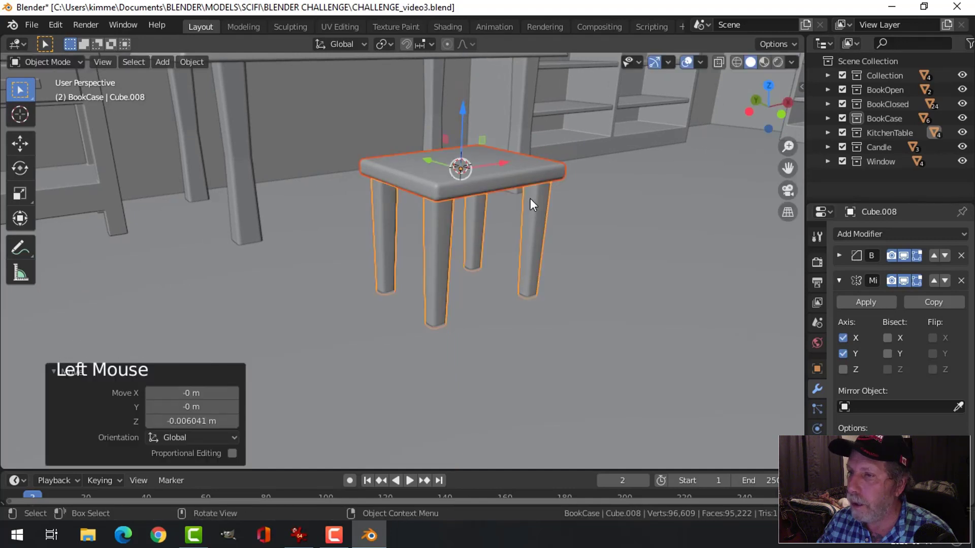
Step: Move the seat and legs into a new collection named Stool
right_click(514, 178)
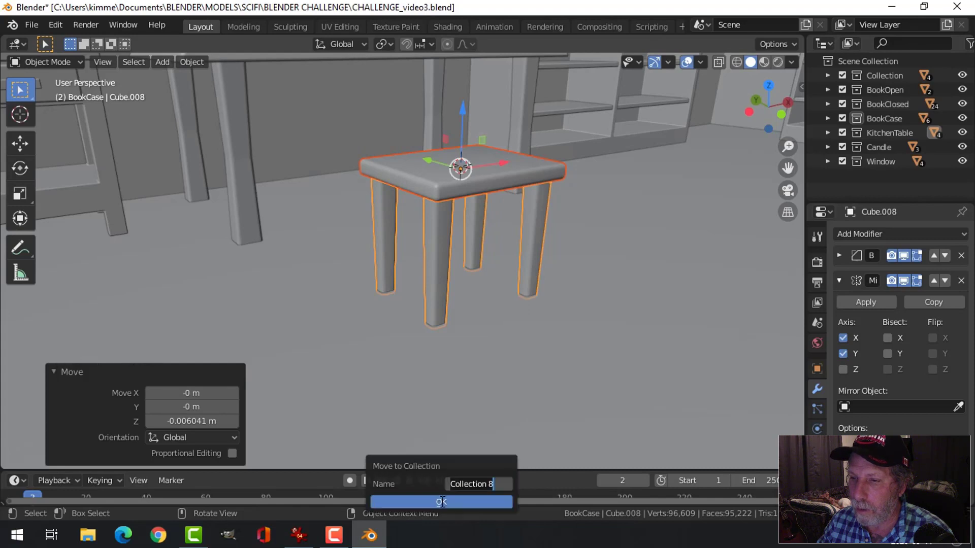
key(o)
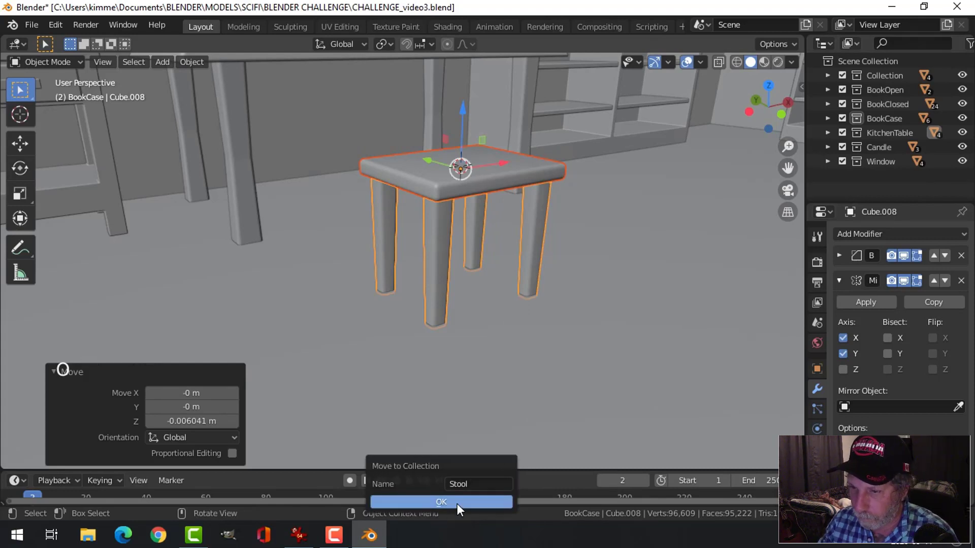
click(831, 183)
click(853, 179)
click(852, 181)
Step: Review the room and adjust the window frame's entry in the outliner
scroll(down, 3)
key(alt+a)
middle_click(582, 229)
scroll(down, 3)
middle_click(594, 217)
scroll(up, 3)
middle_click(492, 179)
middle_click(457, 221)
scroll(up, 3)
click(393, 140)
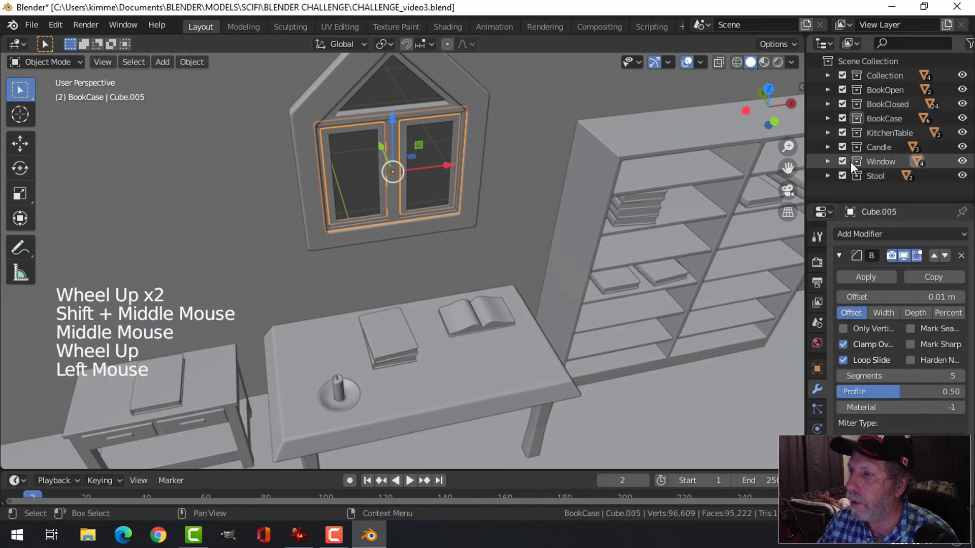
click(843, 166)
click(844, 166)
scroll(down, 3)
key(alt+a)
middle_click(542, 245)
Step: Save the blend file and orbit around the furnished room
key(ctrl+s)
scroll(down, 3)
middle_click(498, 269)
middle_click(495, 260)
middle_click(557, 285)
middle_click(568, 272)
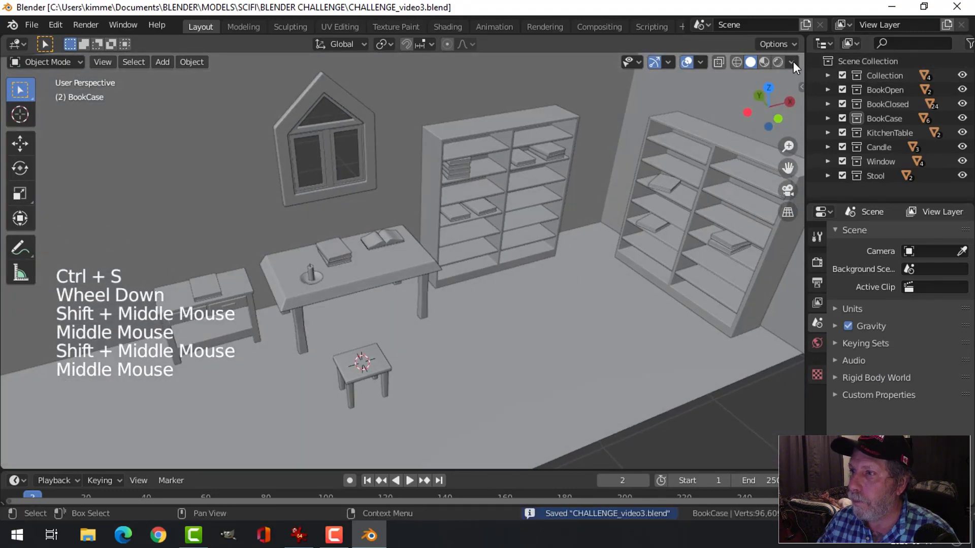
Step: Enable Cavity in the viewport shading and orbit toward the books on the table
click(796, 67)
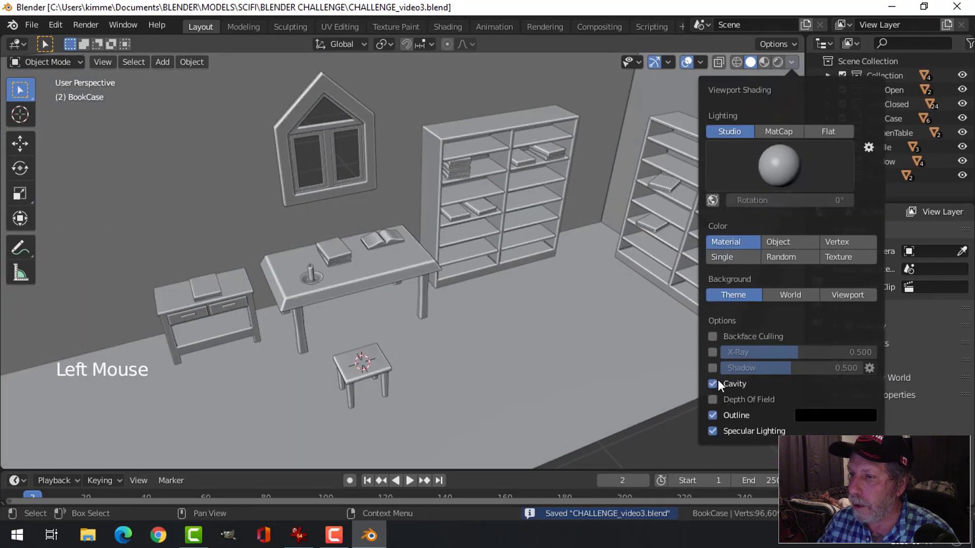
middle_click(502, 286)
scroll(down, 3)
middle_click(439, 314)
middle_click(539, 299)
scroll(up, 3)
middle_click(547, 297)
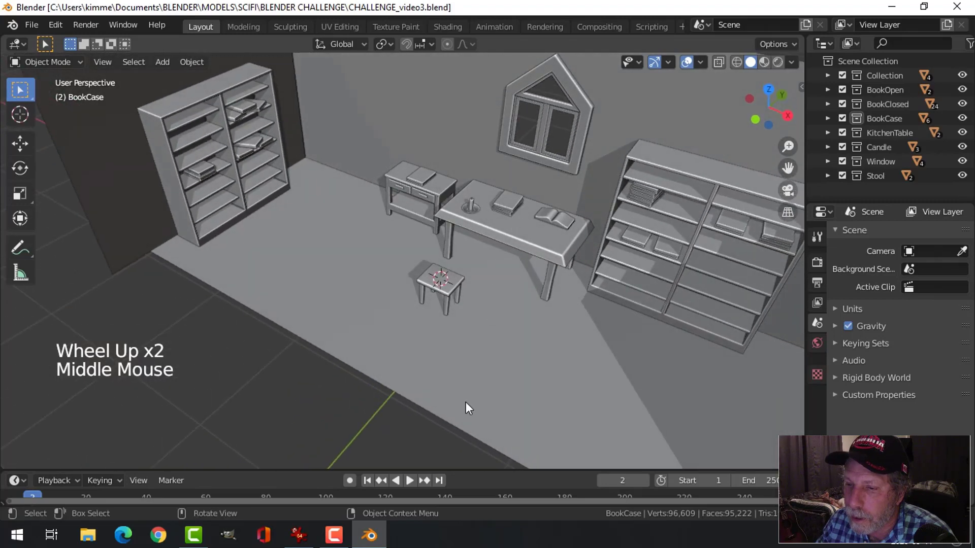
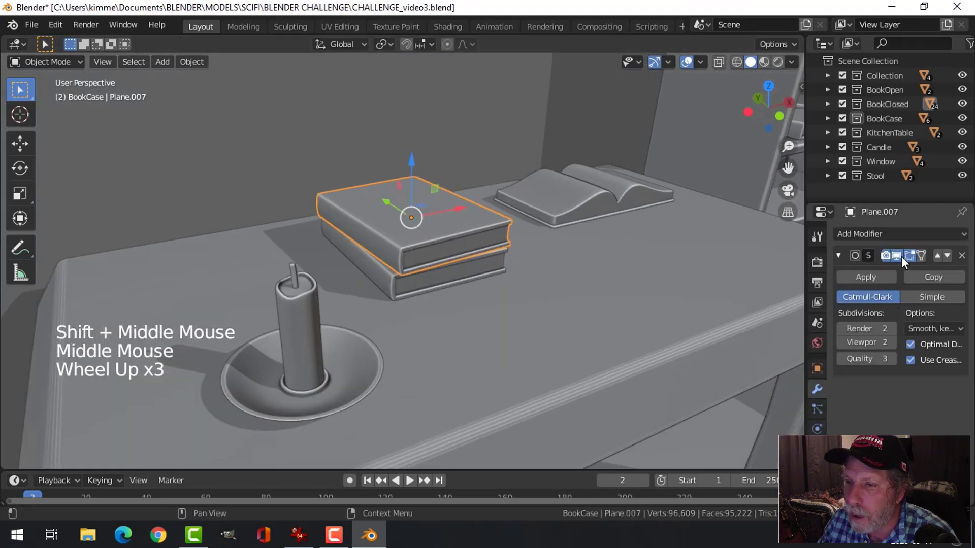
Step: Remove the Subdivision Surface modifier from the closed book on the table
click(903, 262)
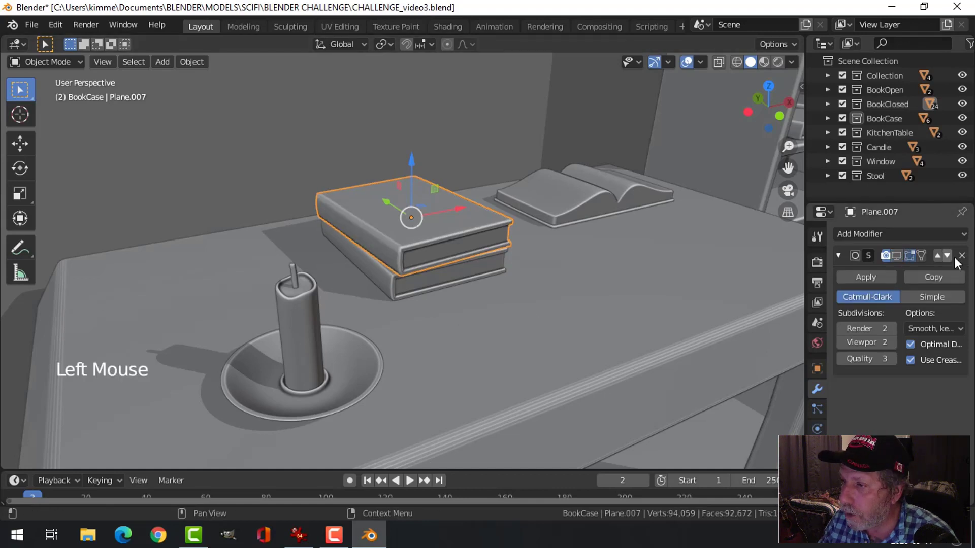
click(966, 261)
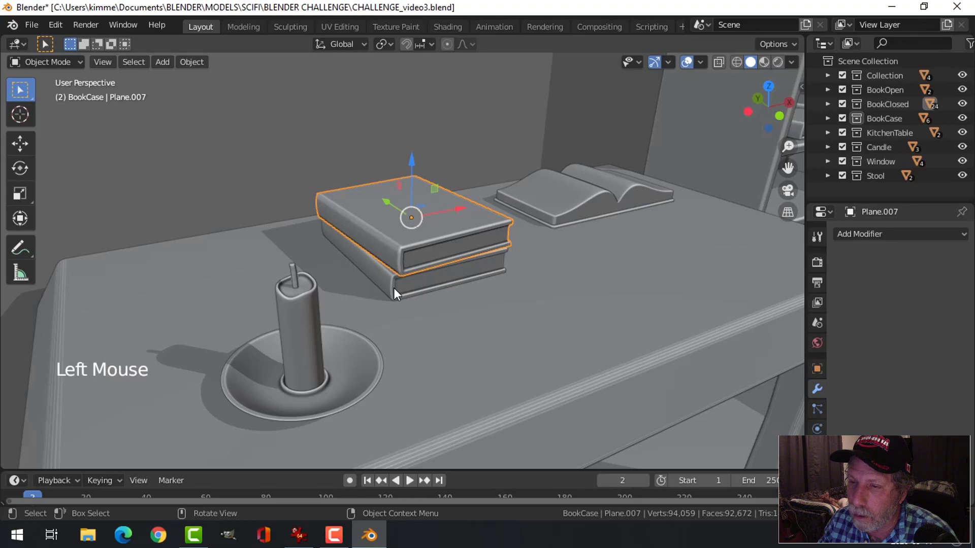
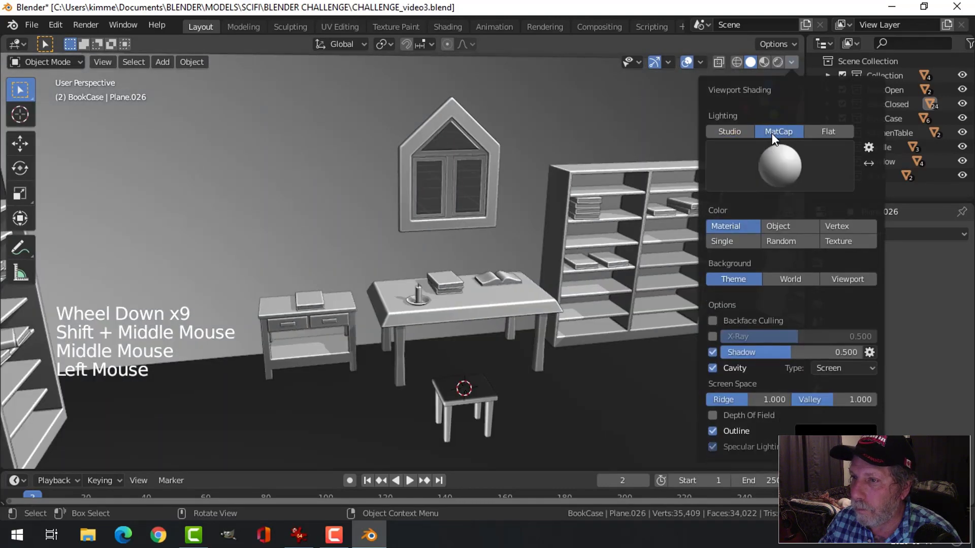
Step: Run the normals flip on all faces of the stool seat's mesh
scroll(down, 3)
middle_click(419, 298)
middle_click(524, 301)
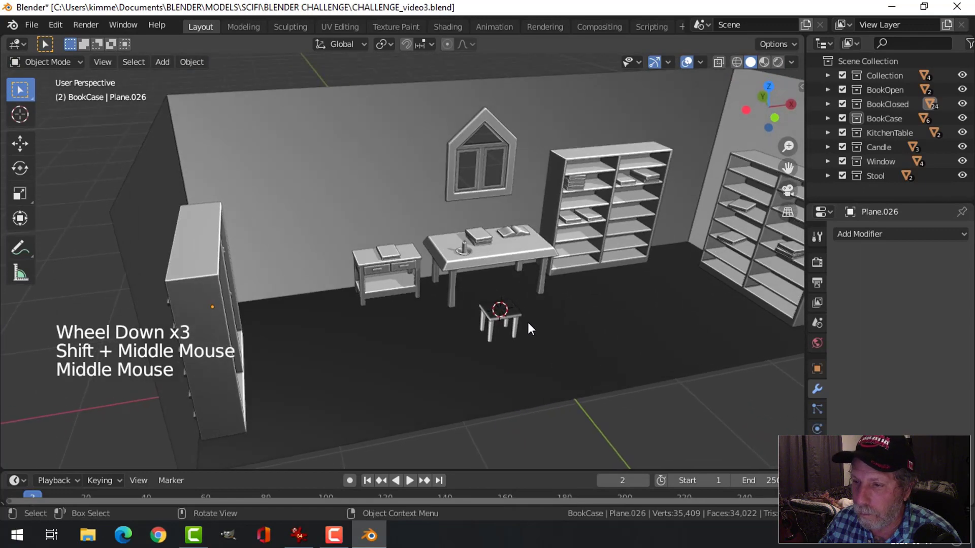
scroll(up, 3)
middle_click(590, 316)
click(449, 262)
key(Tab)
key(a)
key(alt+n)
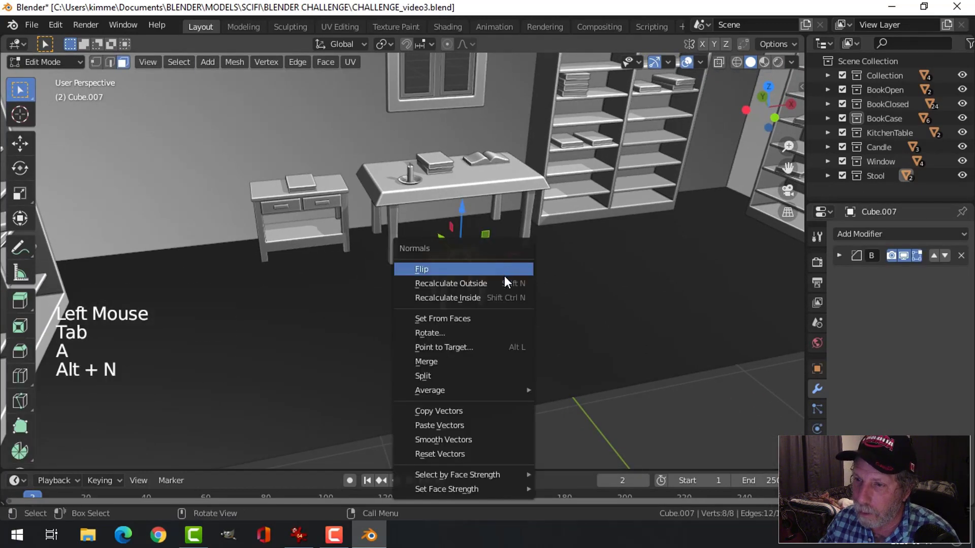
key(alt+a)
key(Tab)
Step: Flip all of the floor's normals so it appears light and catches shadows
click(564, 304)
key(Tab)
key(a)
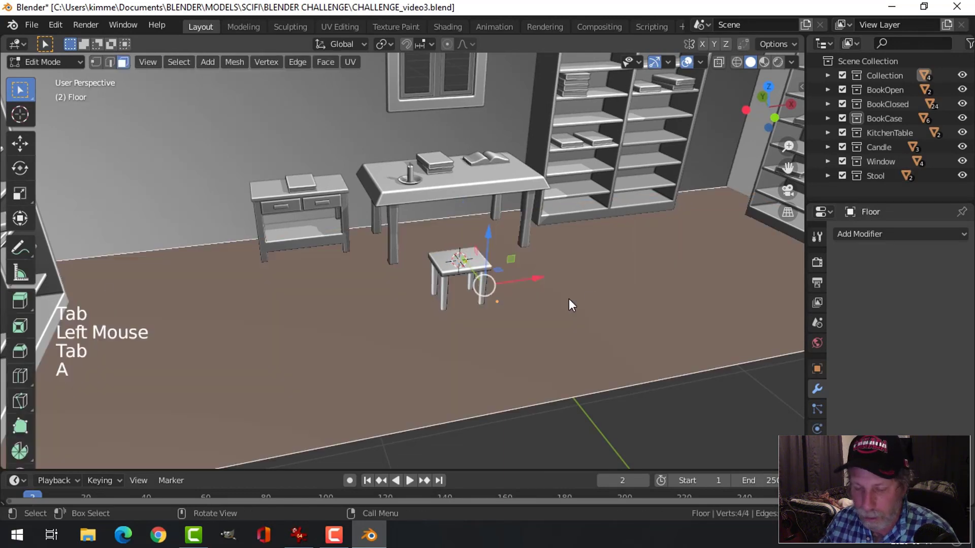
key(alt+n)
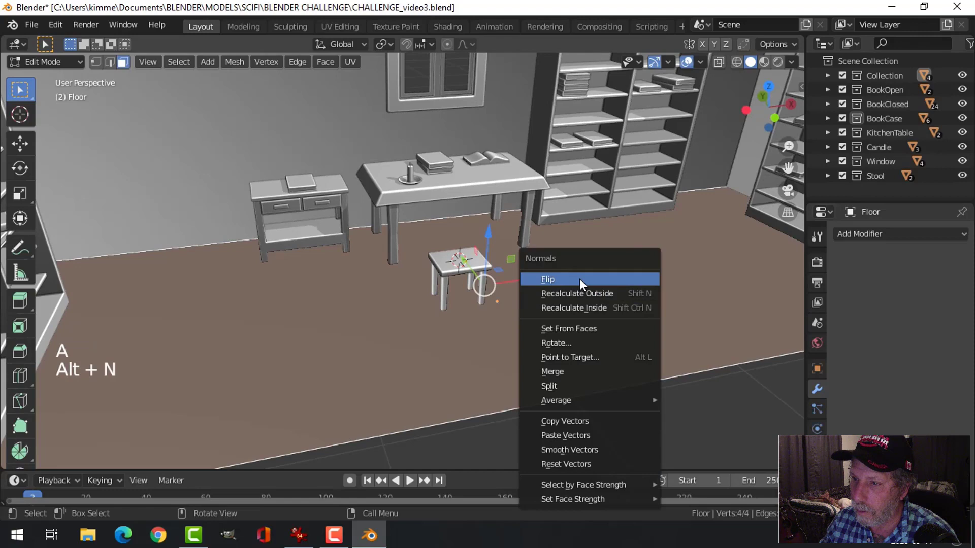
key(alt+a)
key(Tab)
key(alt+a)
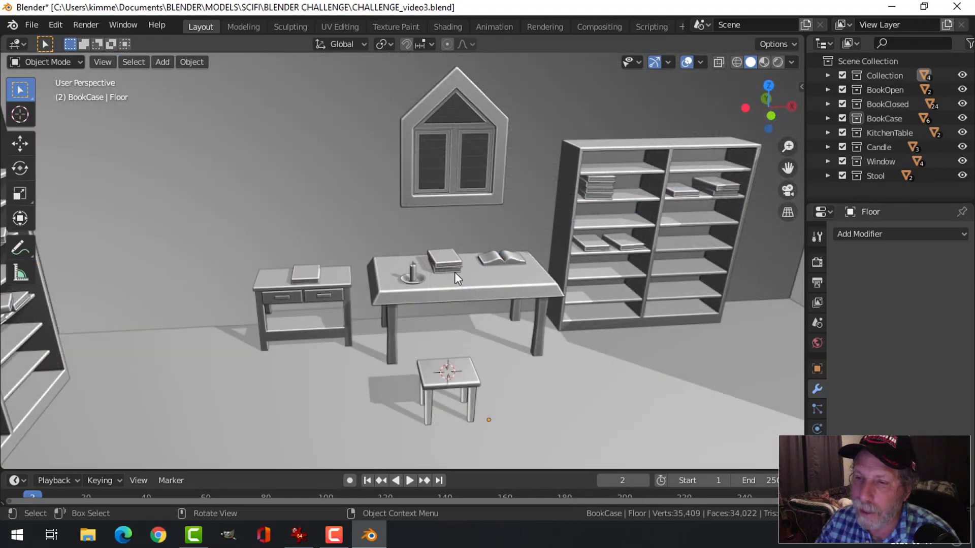
scroll(down, 3)
scroll(down, 3)
middle_click(506, 315)
scroll(up, 3)
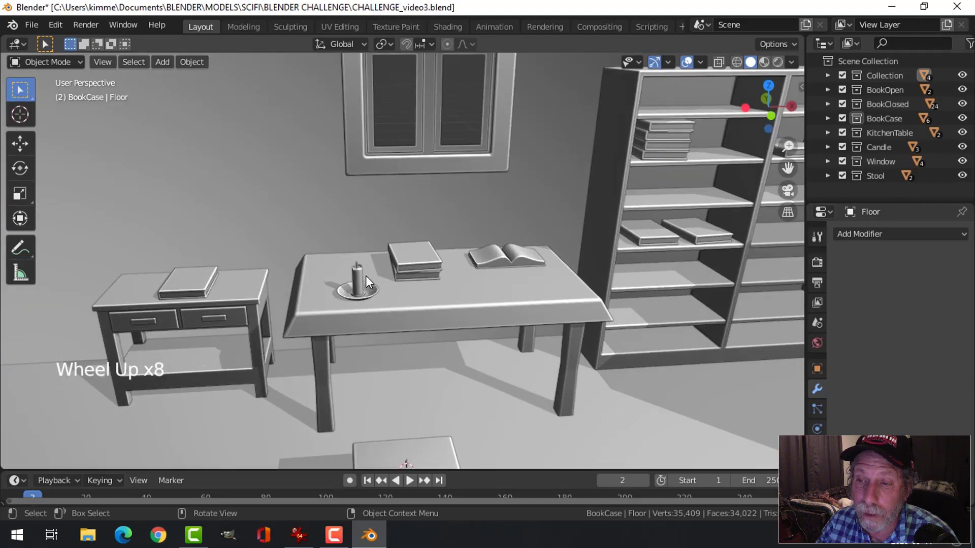
scroll(down, 3)
middle_click(610, 334)
middle_click(650, 328)
scroll(down, 3)
scroll(down, 3)
middle_click(552, 334)
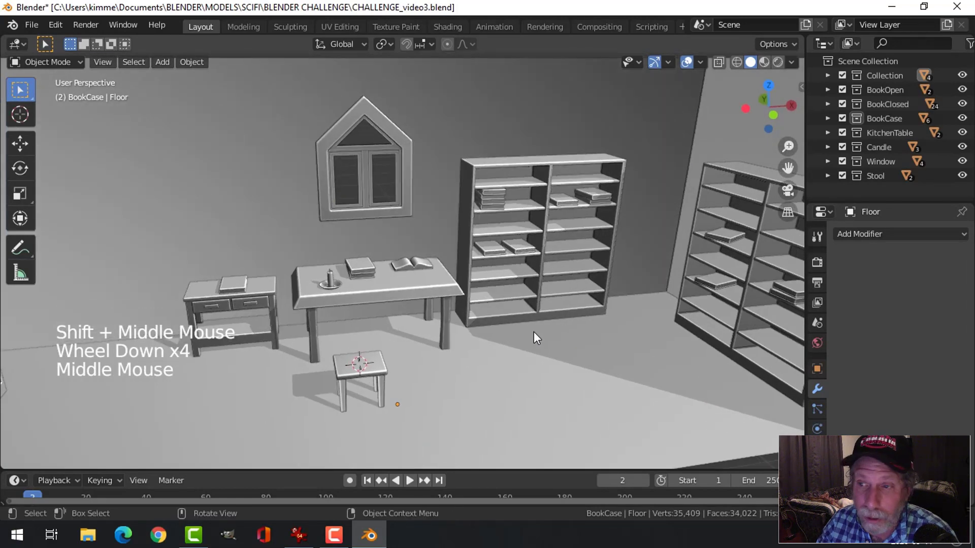
middle_click(586, 335)
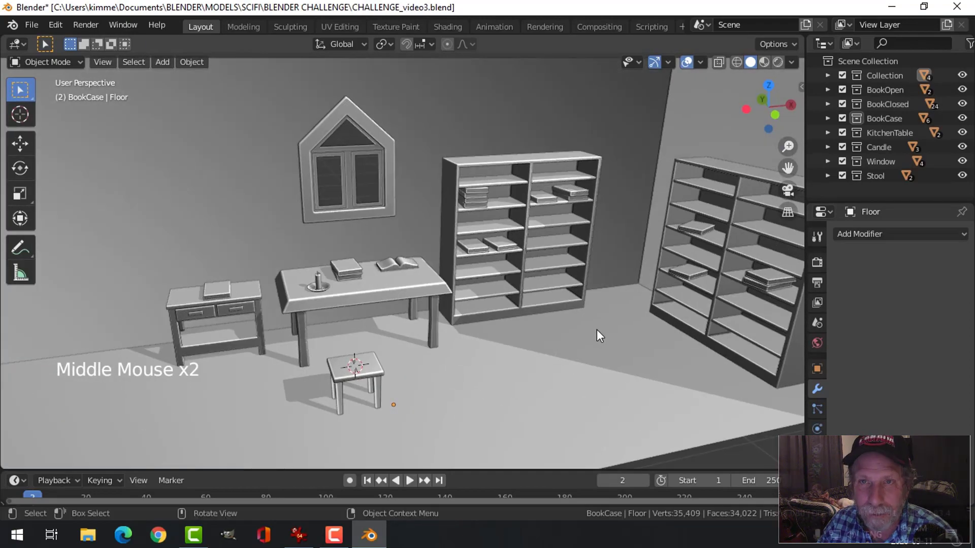